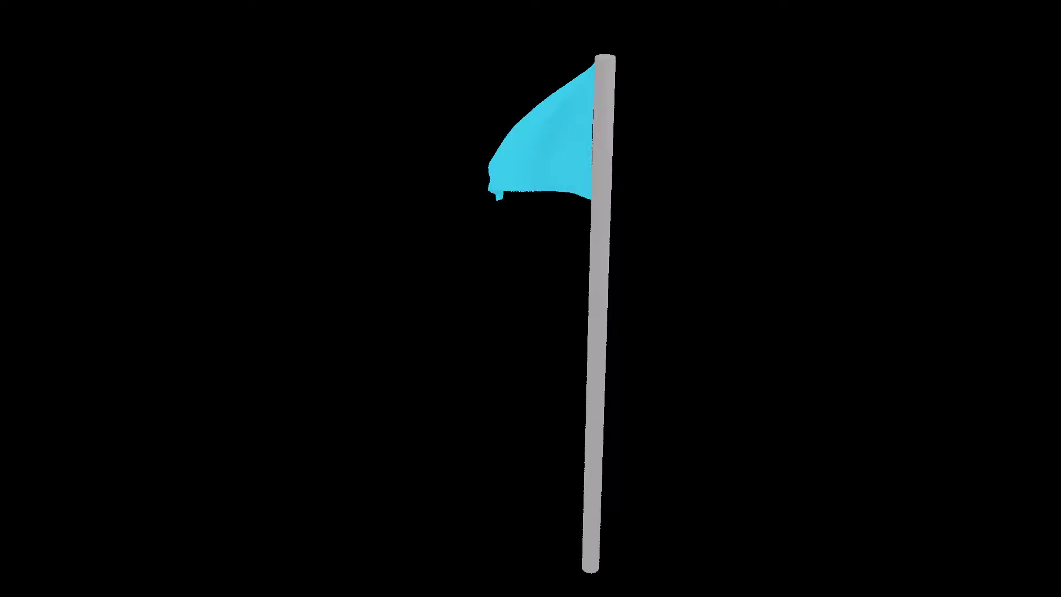
Switch the scene's render engine to Cycles, keeping the default cube, camera and lamp
click(632, 204)
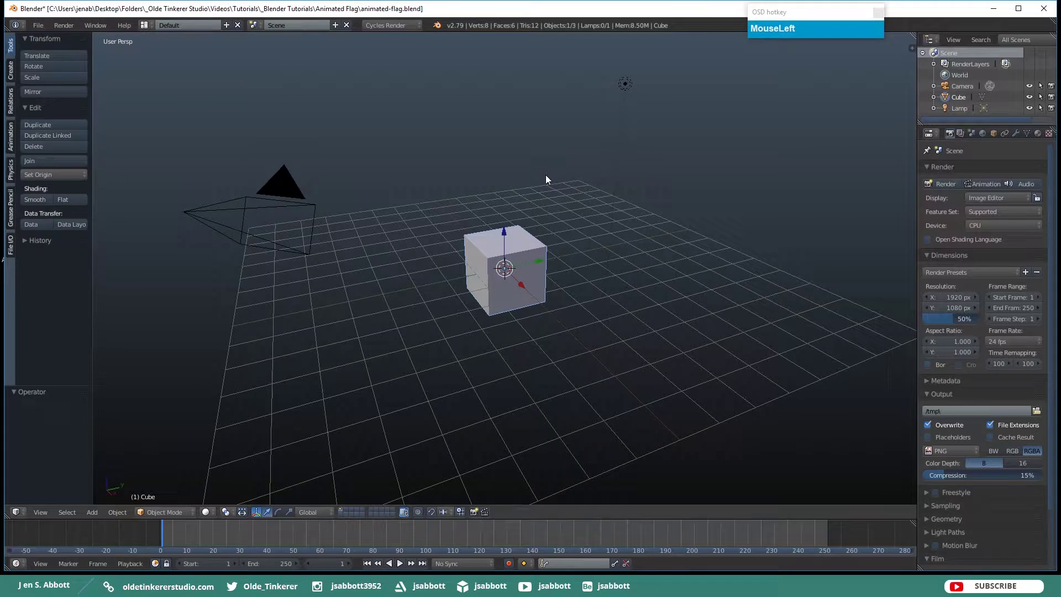
In front orthographic view, delete the default cube
key(KP_5)
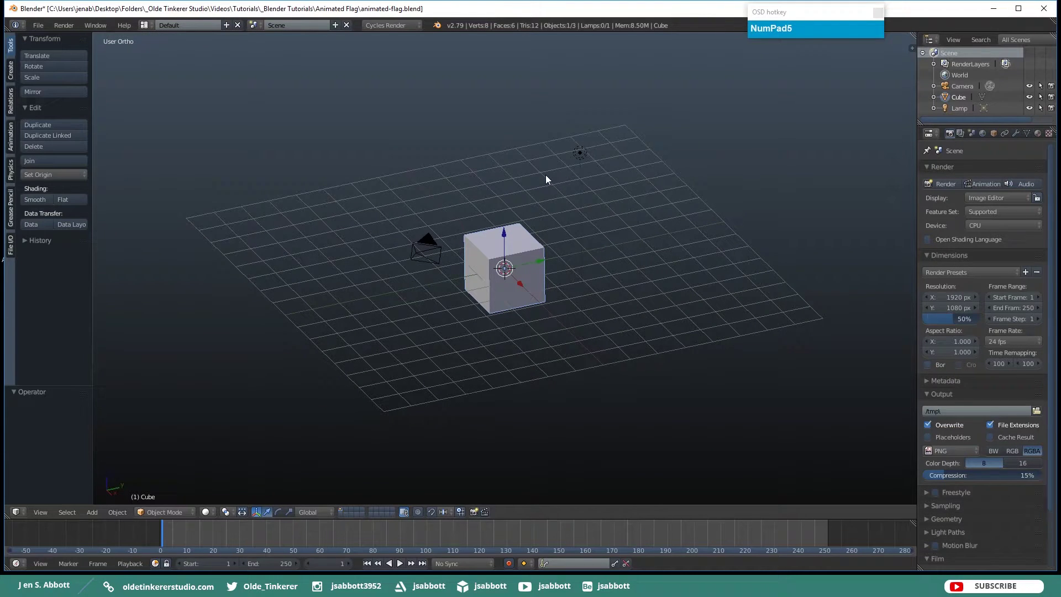
key(KP_1)
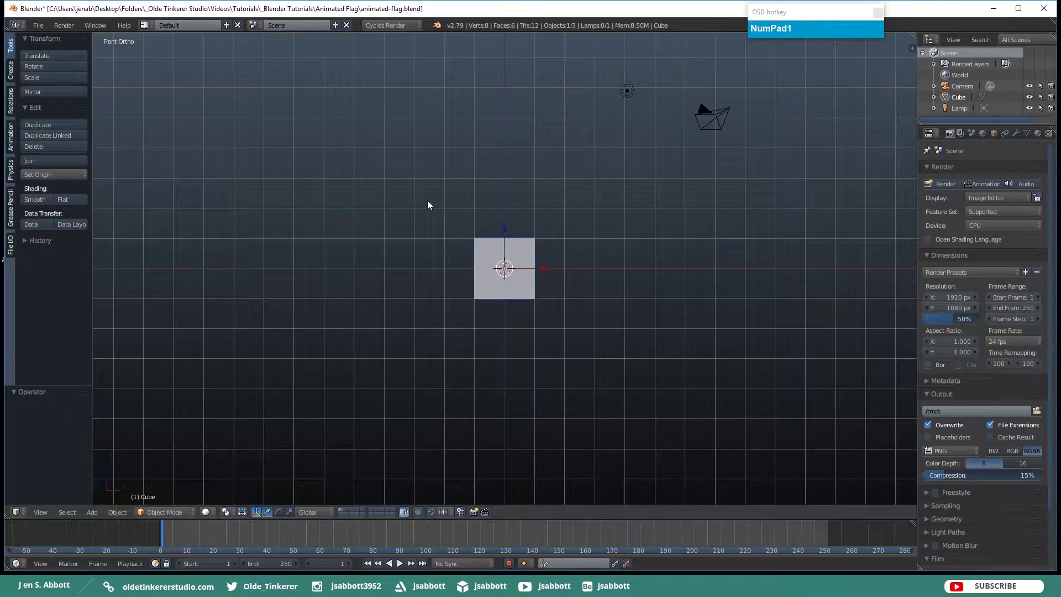
key(x)
click(431, 206)
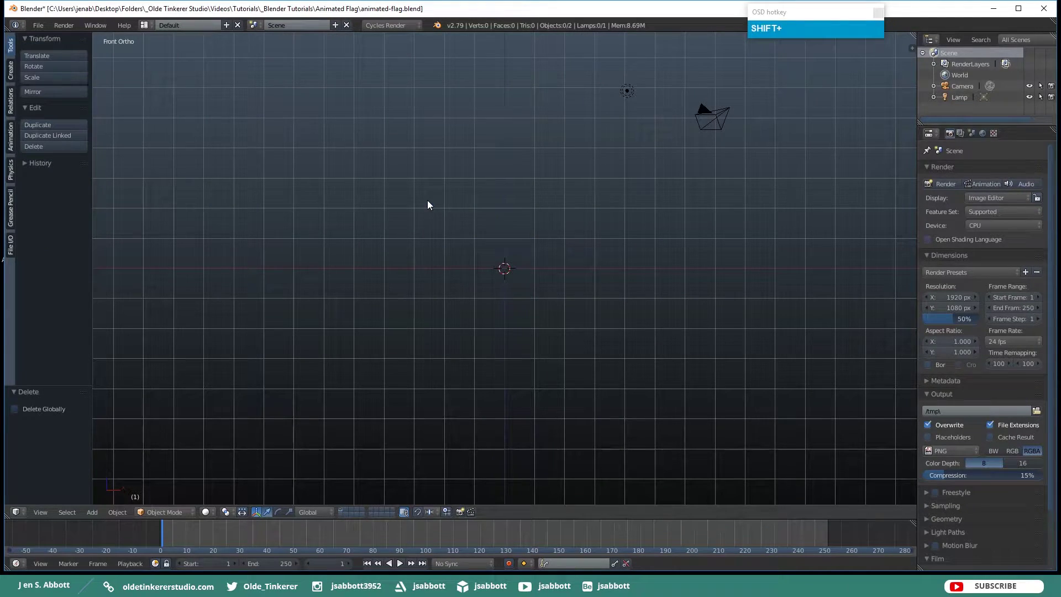
Add a plane at the scene centre and rotate it 90° about X so it stands upright
key(shift+a)
click(459, 204)
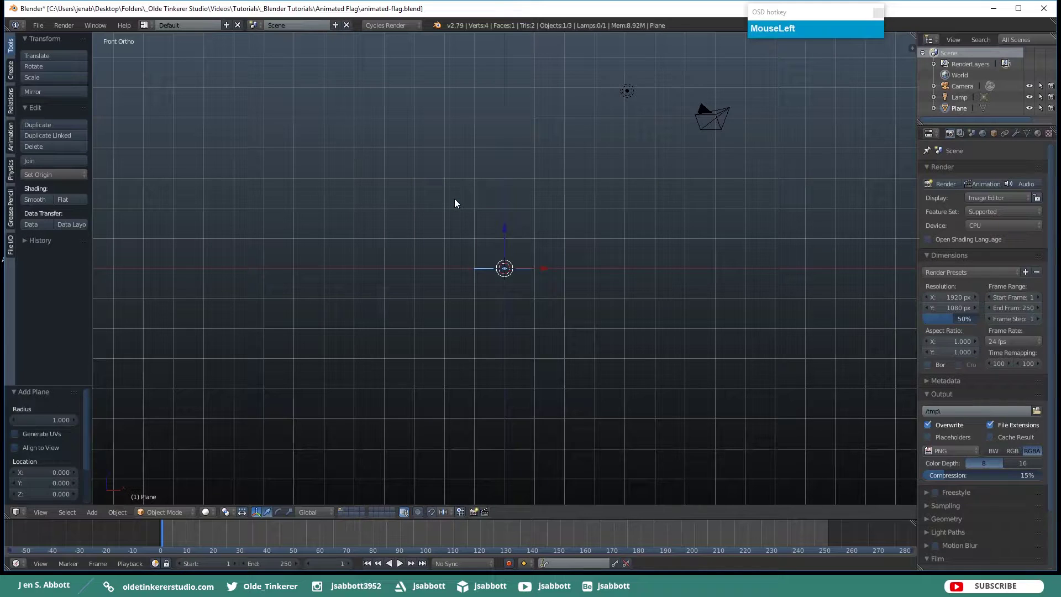
key(r)
key(x)
key(KP_9)
key(KP_0)
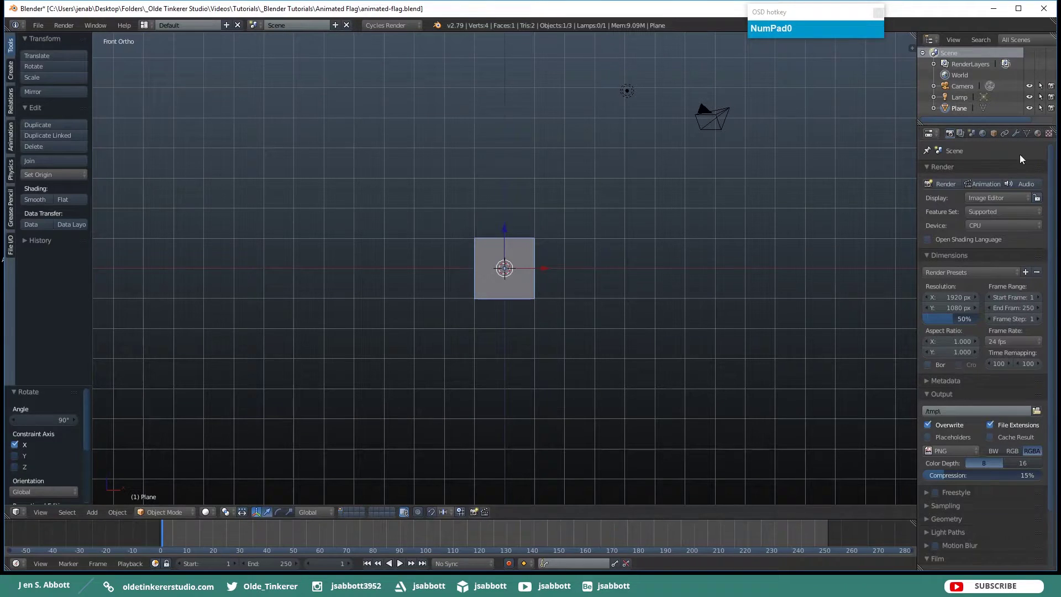
Set scene units to feet and give the plane dimensions X 9 ft, Y 6 ft
click(974, 136)
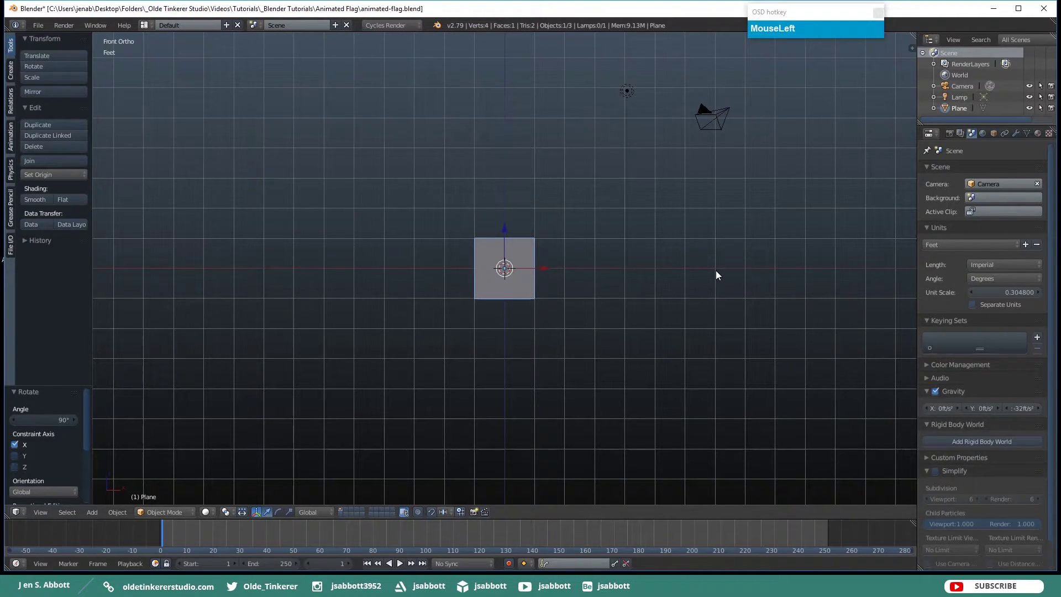
key(n)
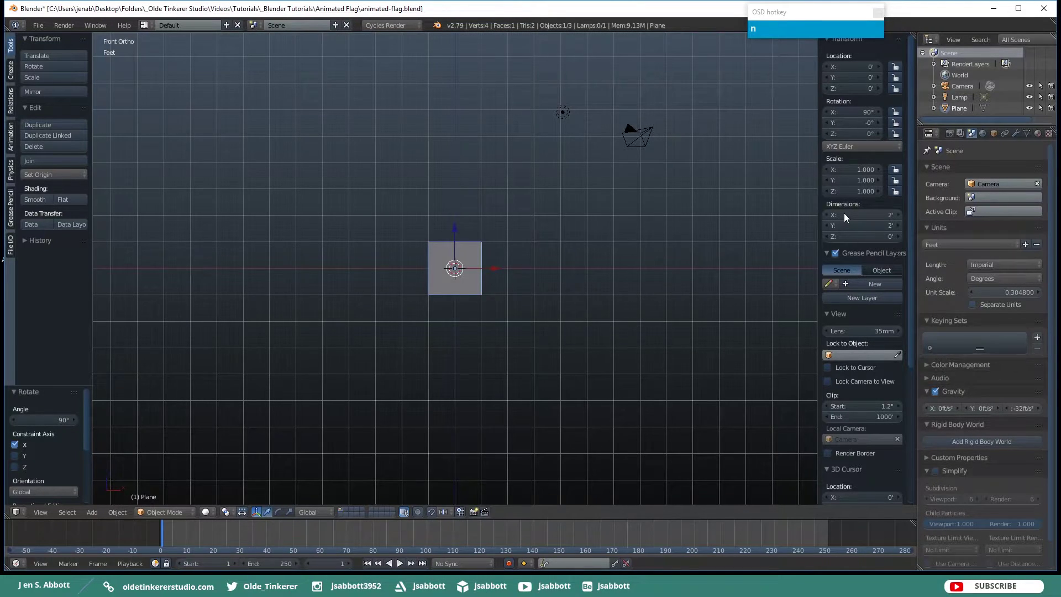
click(845, 219)
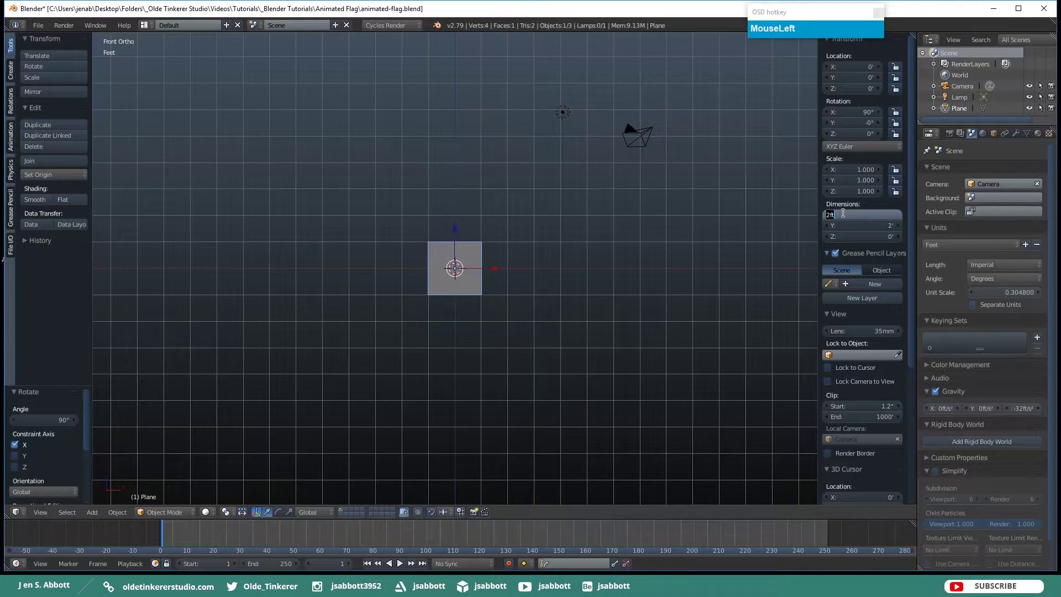
key(9)
text(9ft)
key(Tab)
key(6)
text(ft)
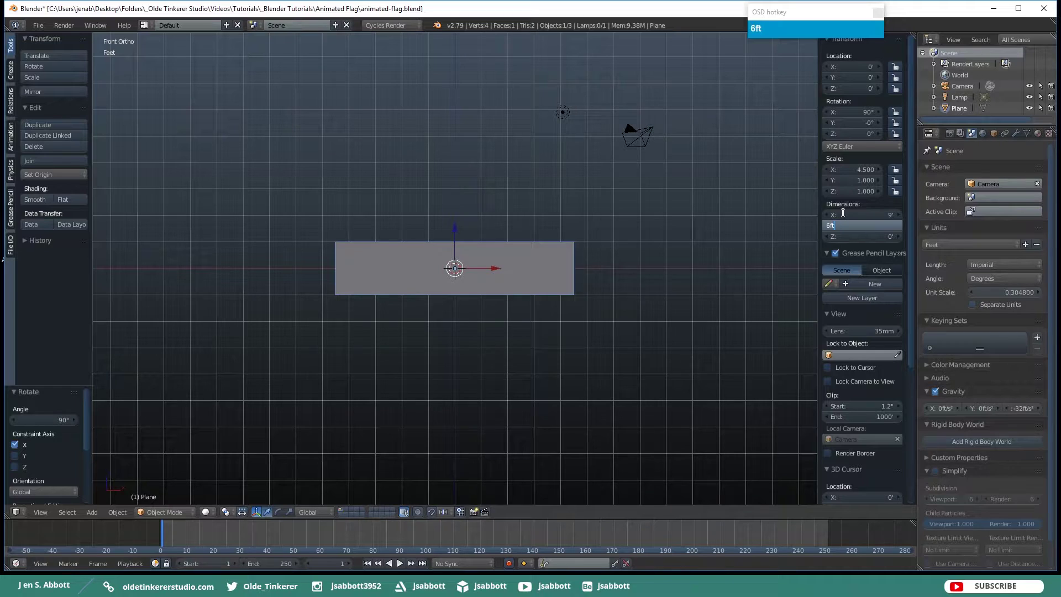
key(Tab)
click(785, 246)
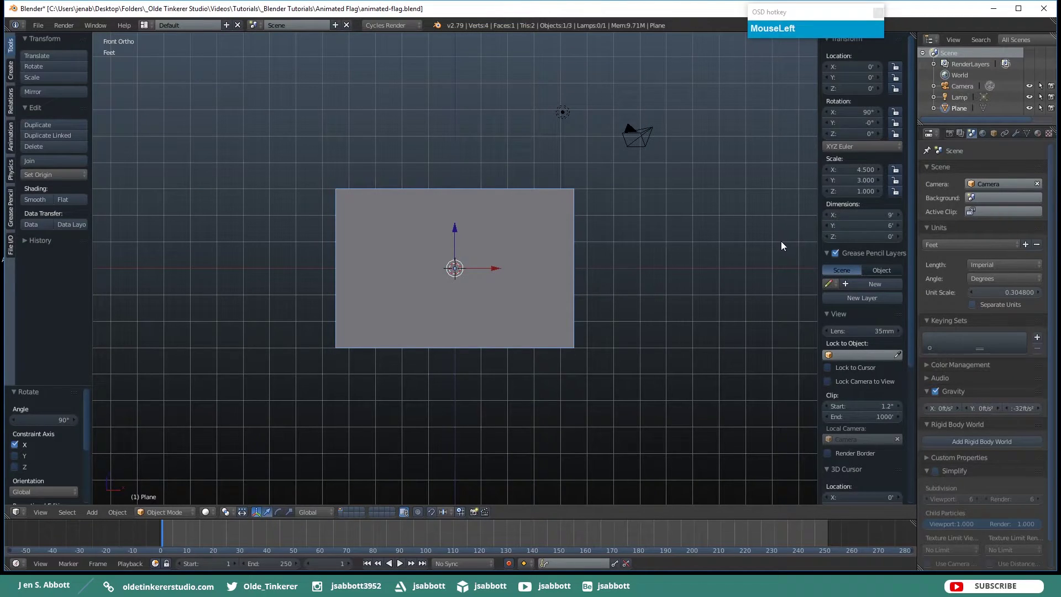
key(n)
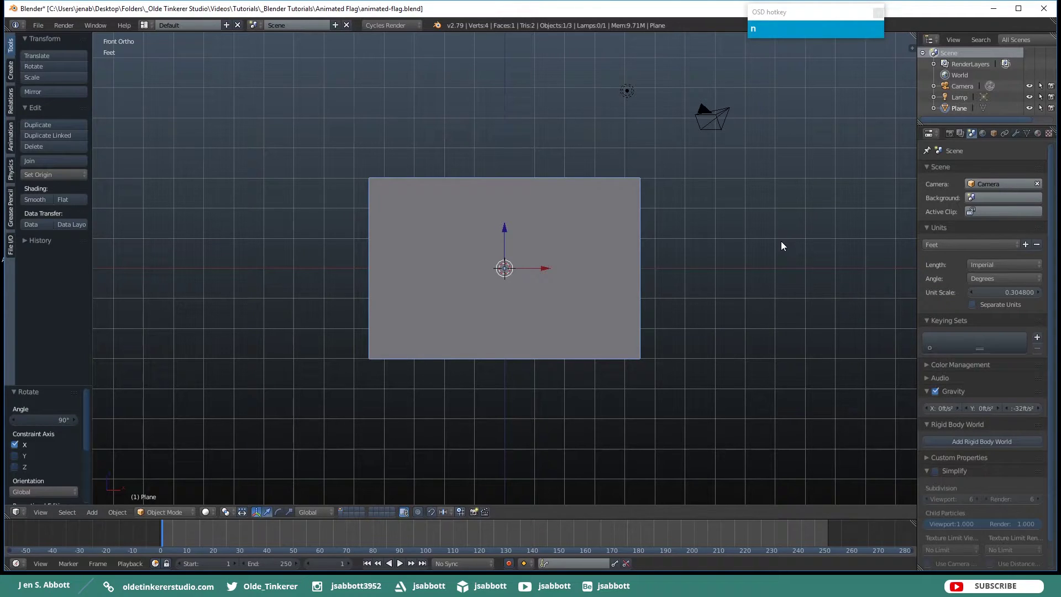
Apply the plane's scale and rename it Flag
click(729, 265)
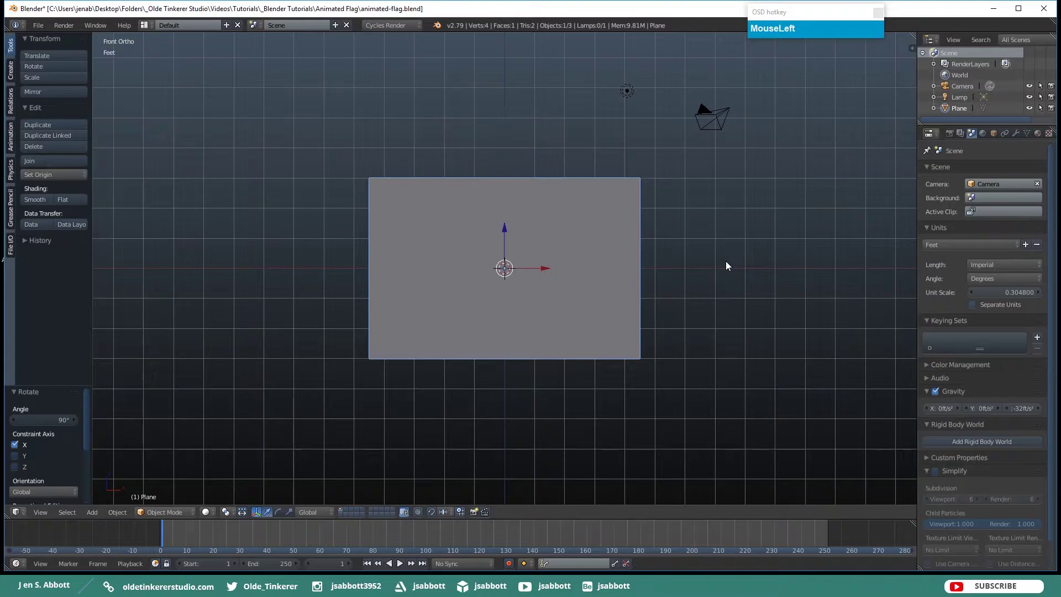
key(ctrl+a)
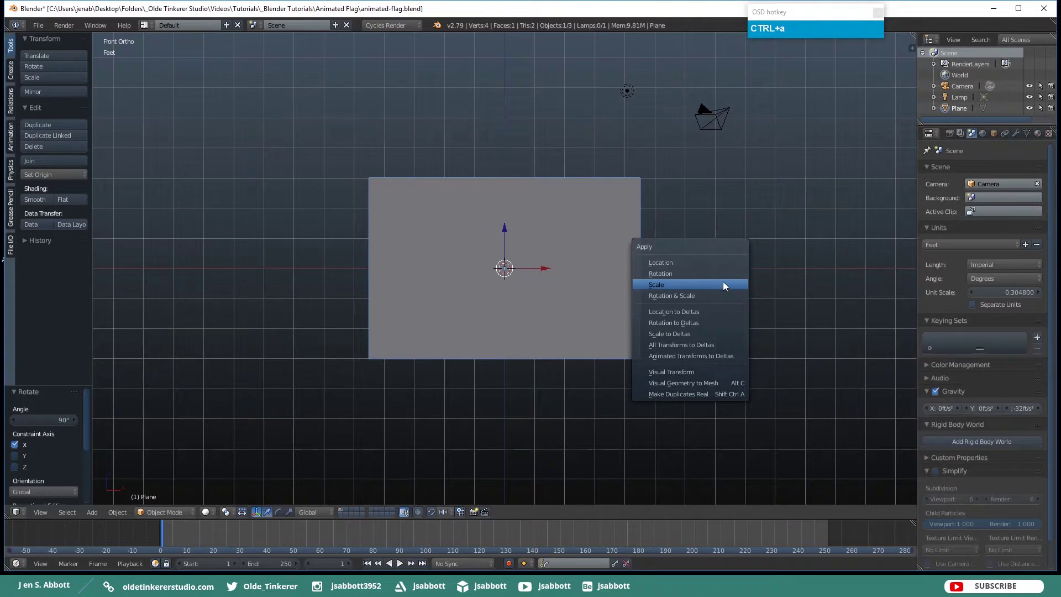
drag(726, 285, 726, 285)
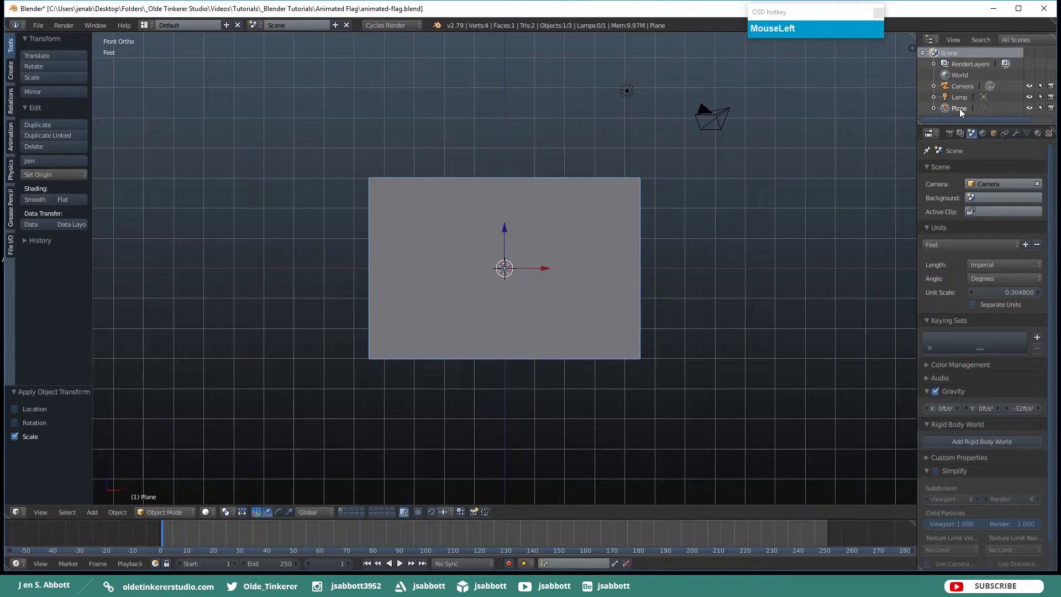
key(shift+f)
text(g)
key(Return)
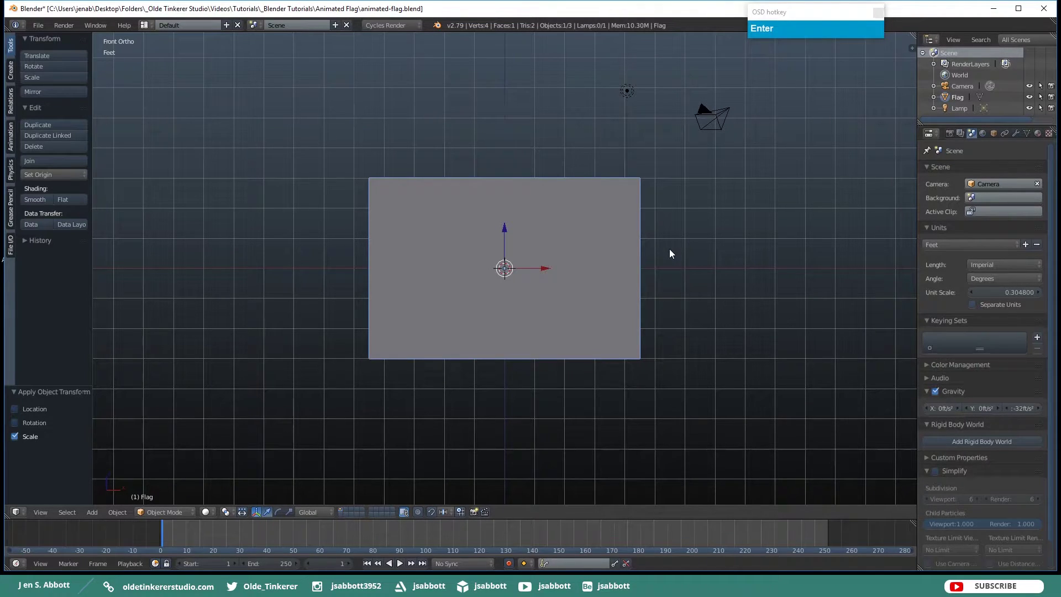
Add a cylinder beside the flag and scale it thin with Shift+Z while keeping its height
key(shift+a)
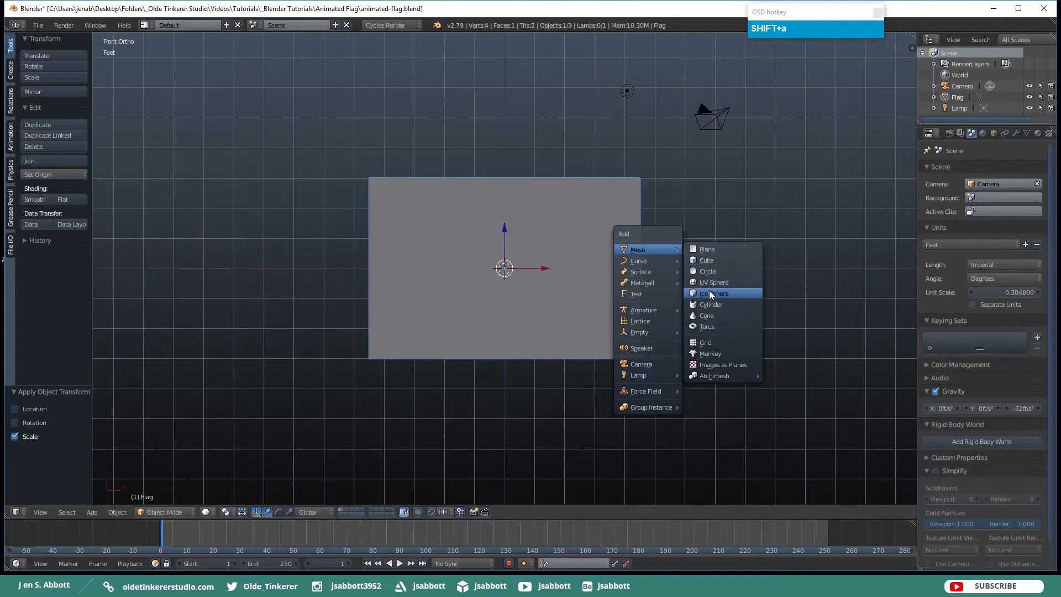
drag(713, 309, 766, 206)
scroll(down, 3)
scroll(down, 3)
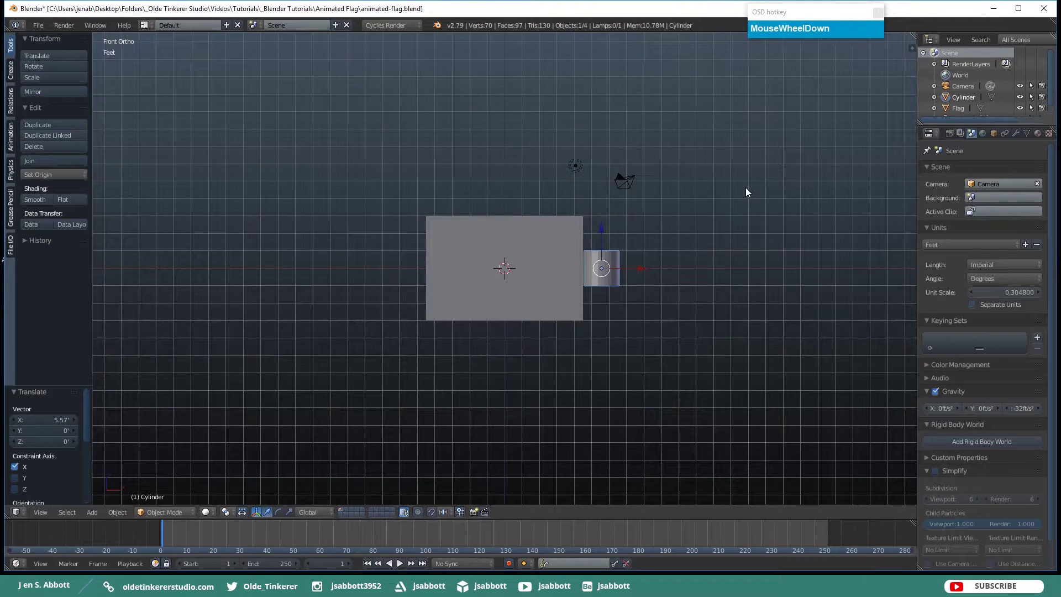
drag(727, 164, 715, 215)
key(s)
key(shift+z)
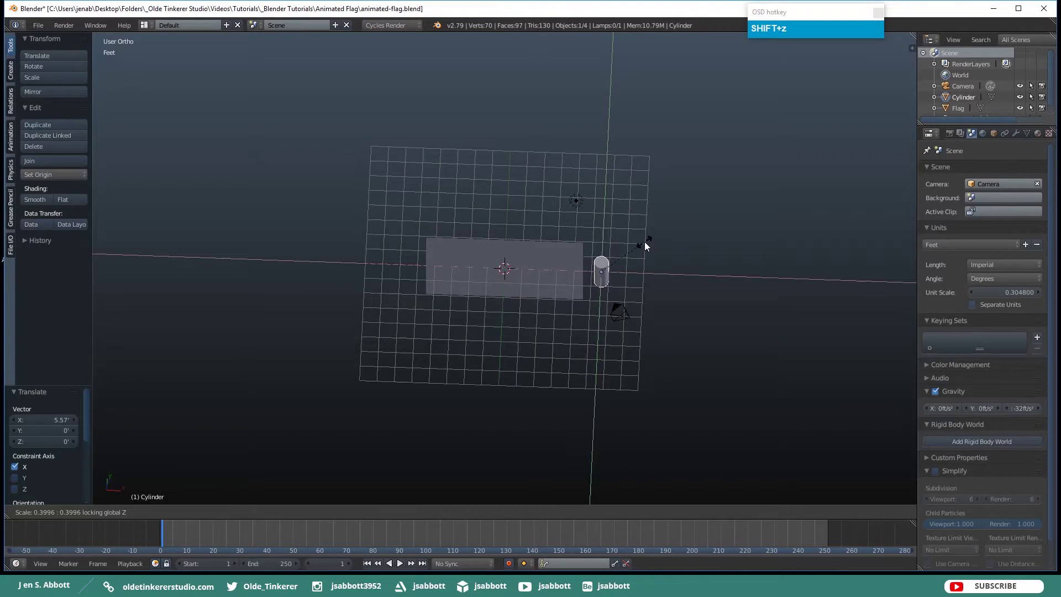
click(648, 246)
Stretch the cylinder along Z, lower it so its top meets the flag's top, and name it Pole
key(KP_1)
drag(647, 273, 674, 219)
key(s)
key(z)
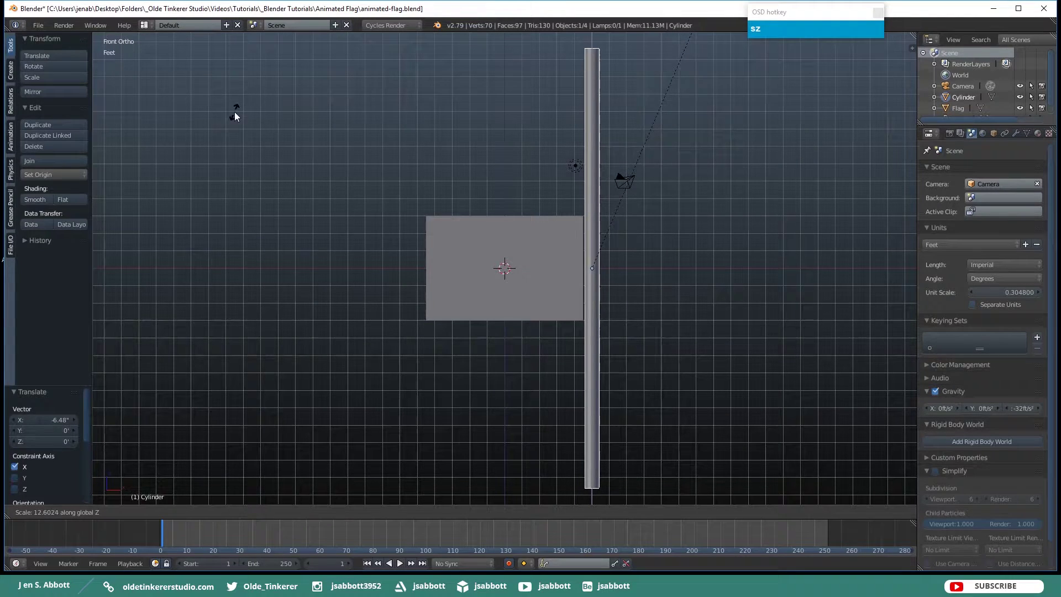
drag(267, 90, 605, 397)
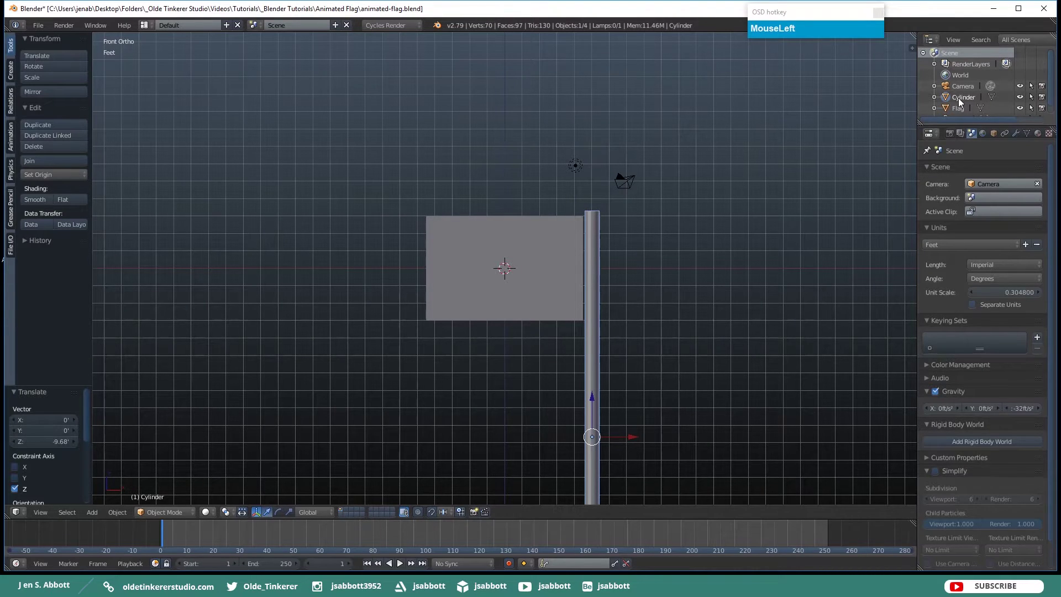
text(Pole)
key(Return)
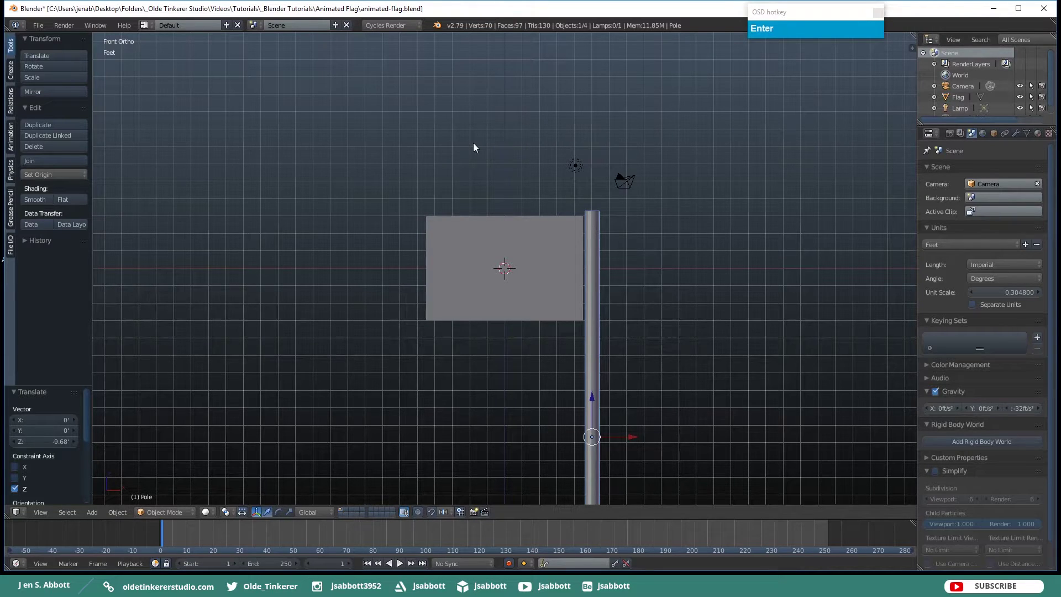
right_click(664, 235)
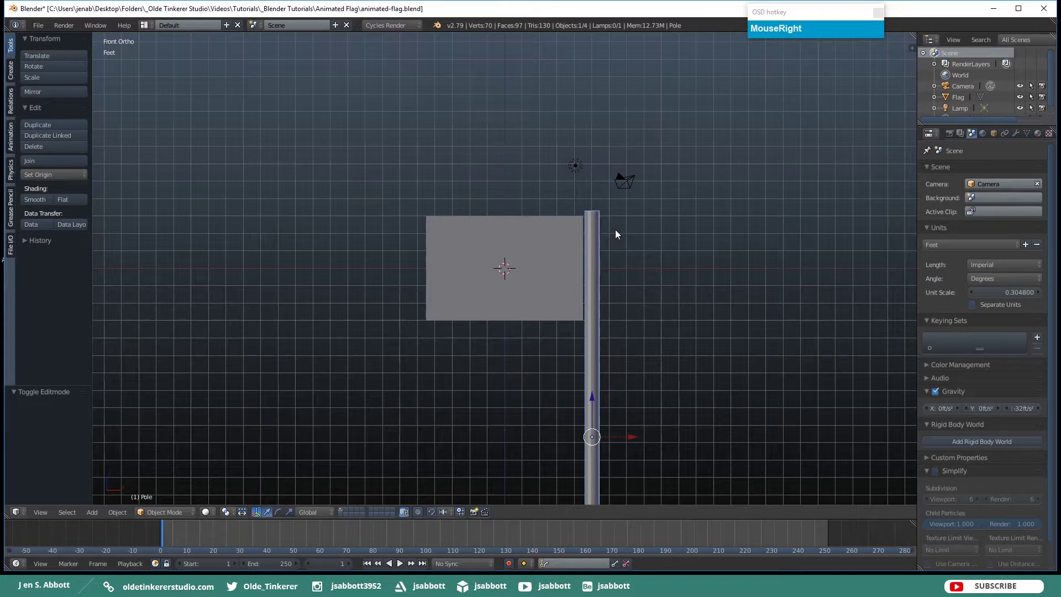
Apply the pole's scale and select the flag plane
key(ctrl+a)
click(620, 235)
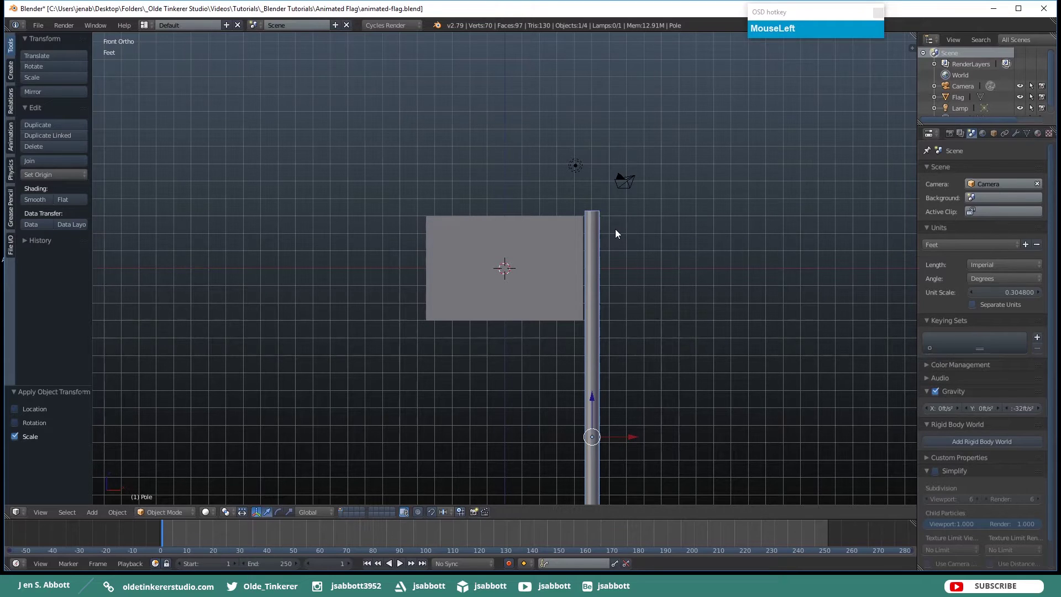
right_click(531, 238)
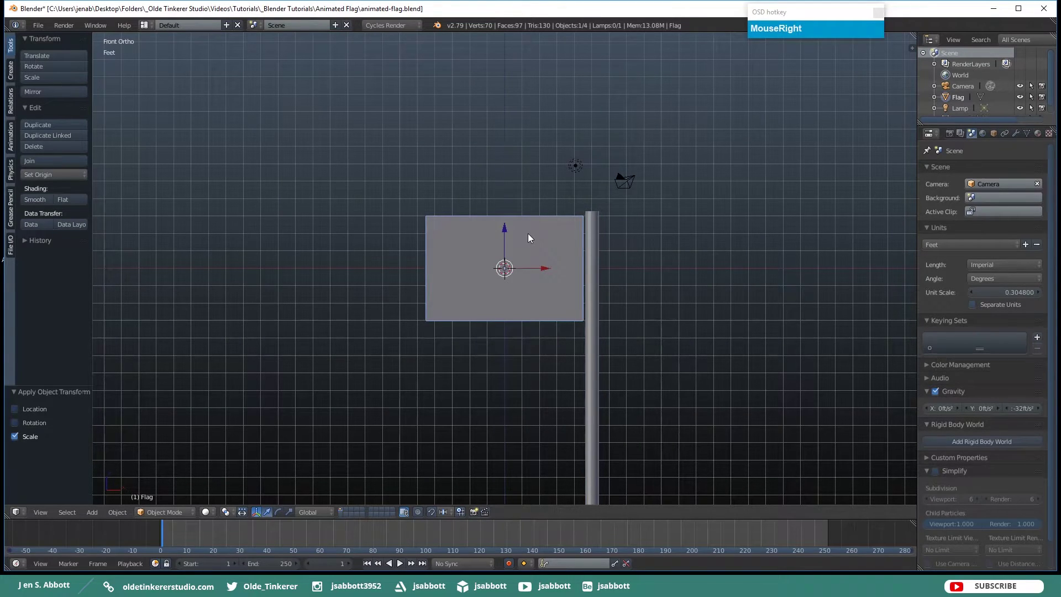
Subdivide the flag mesh with 25 cuts and return to Object Mode
key(Tab)
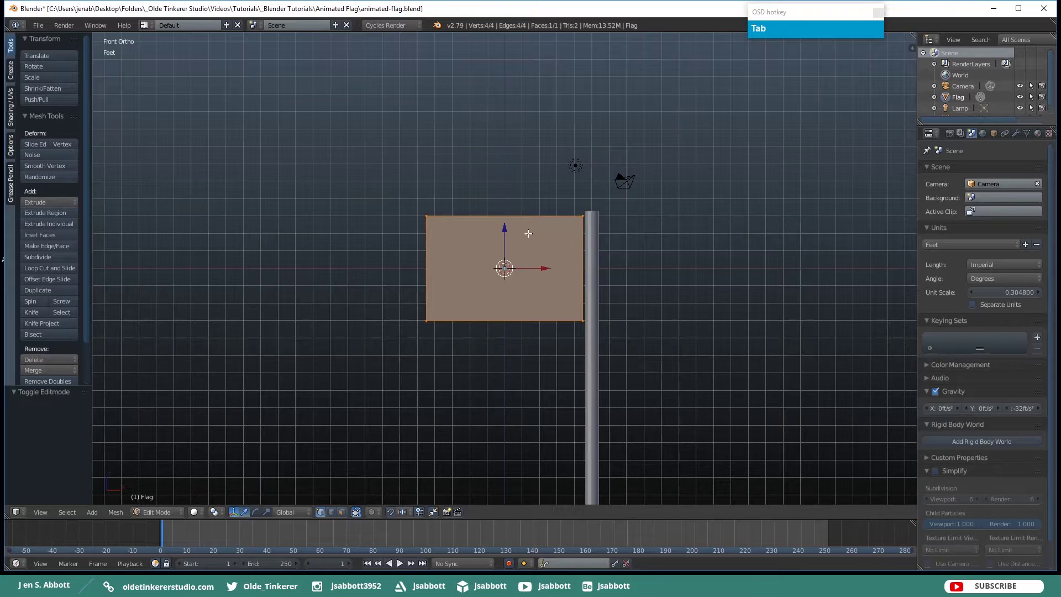
key(w)
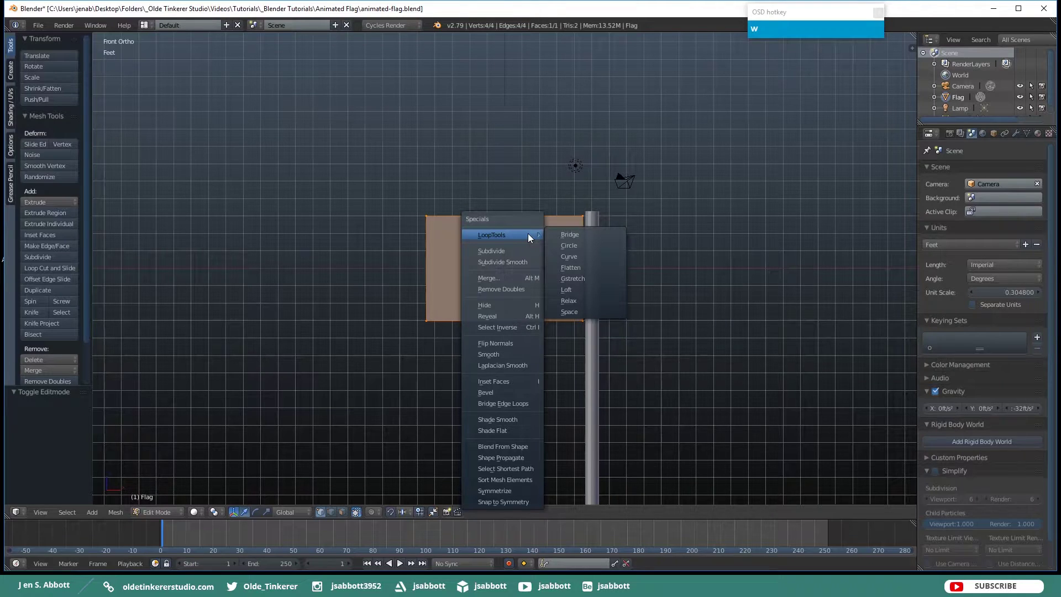
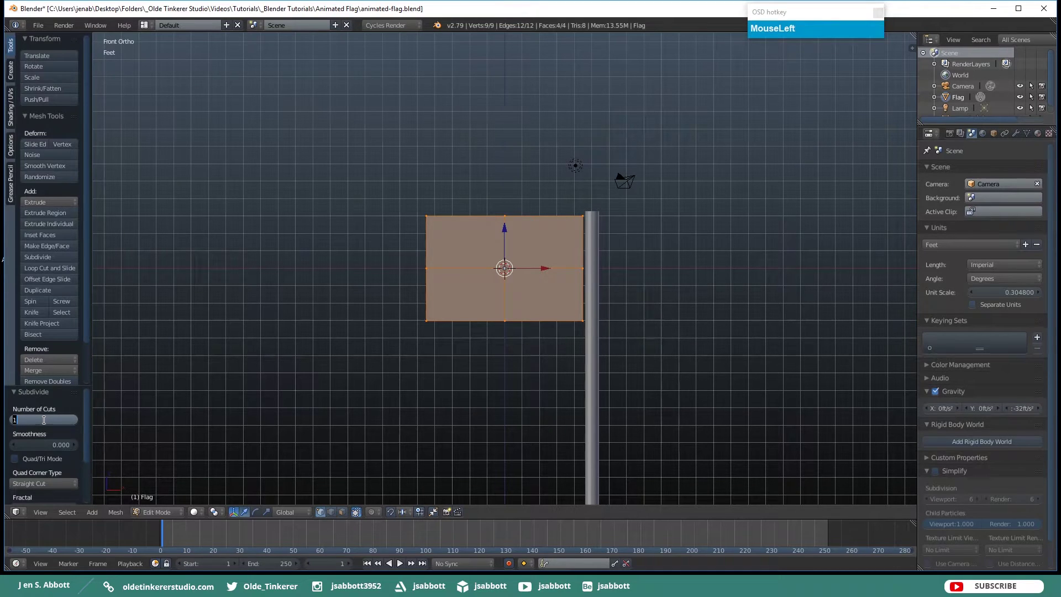
key(KP_2)
key(KP_5)
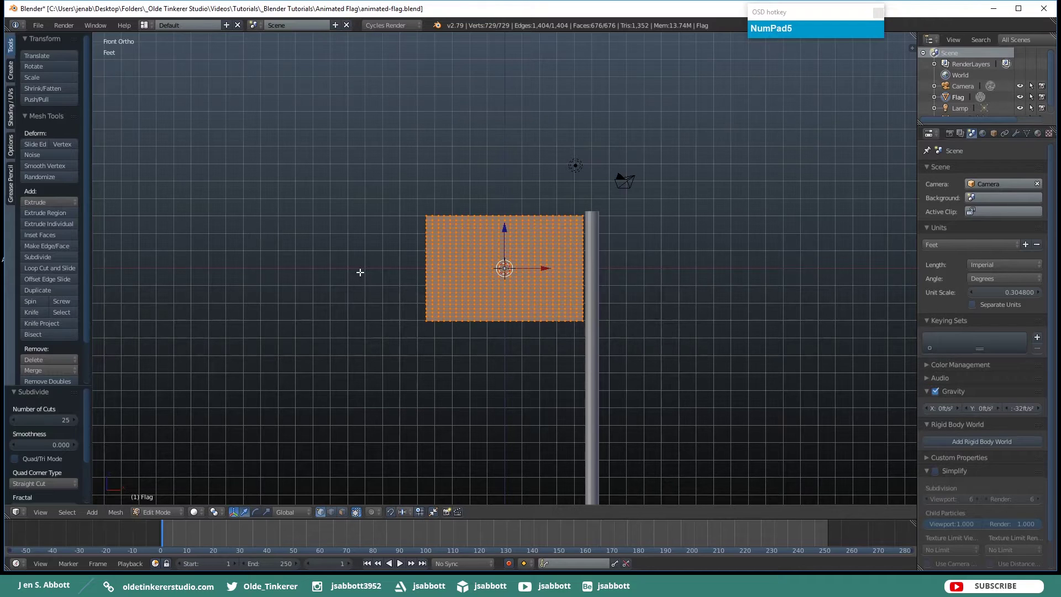
key(Tab)
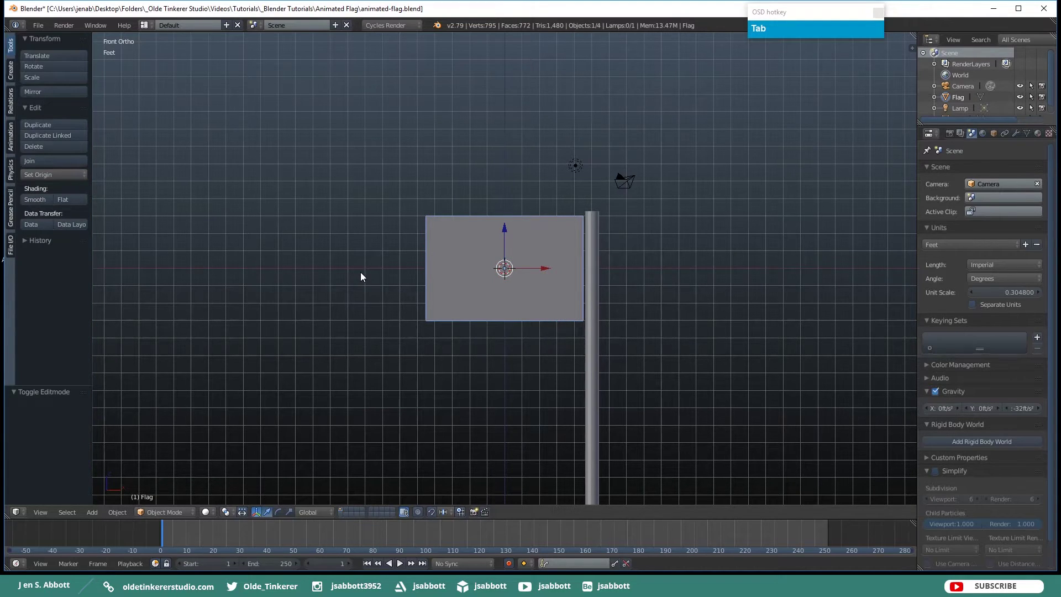
In Edit Mode add a vertex group on the flag mesh and name it Flag
click(335, 241)
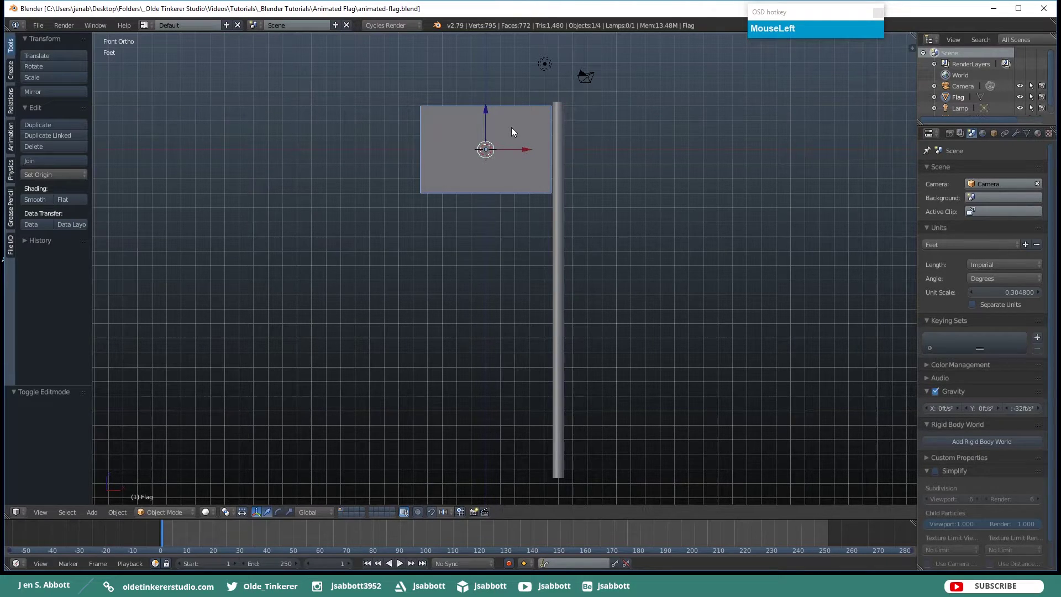
key(Tab)
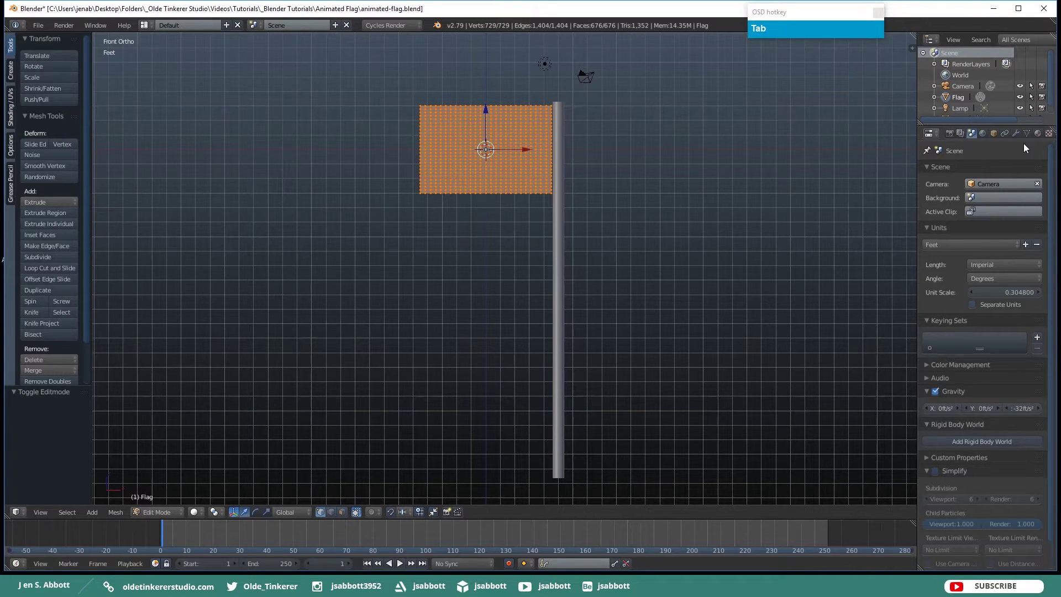
drag(1028, 136, 942, 271)
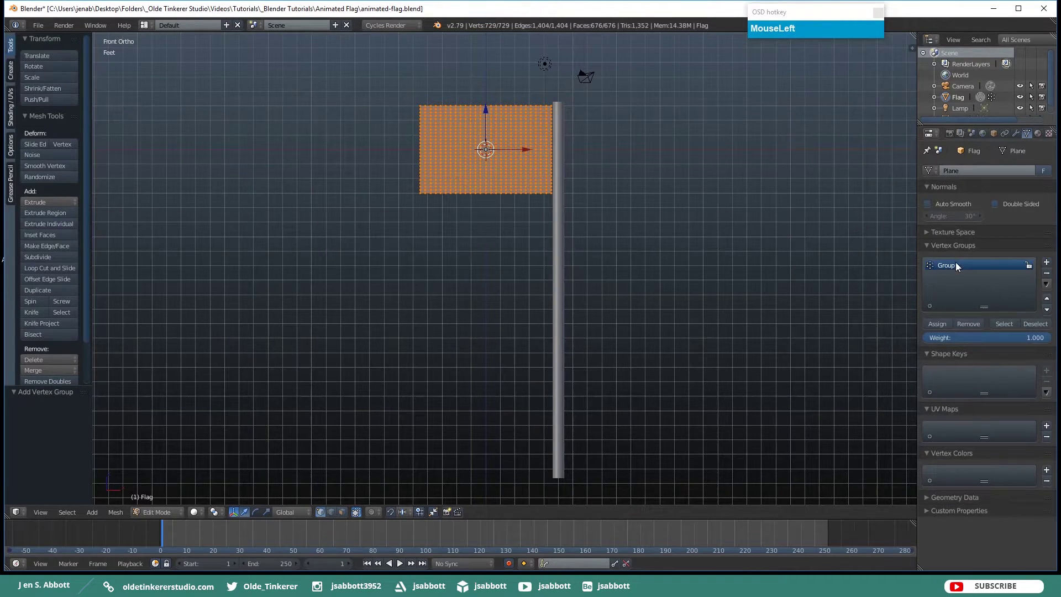
key(shift+f)
text(ag)
key(Return)
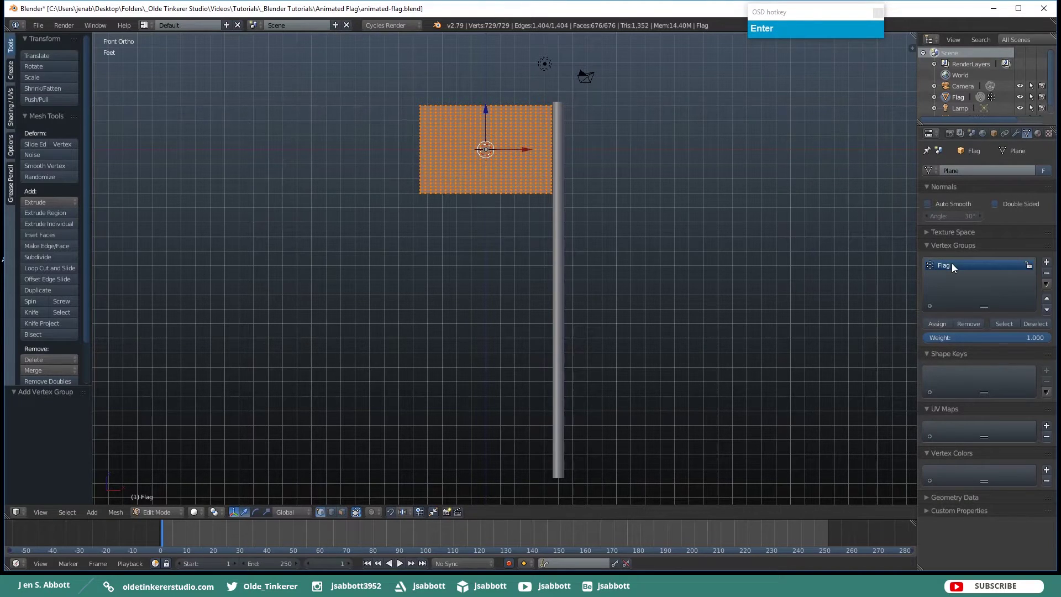
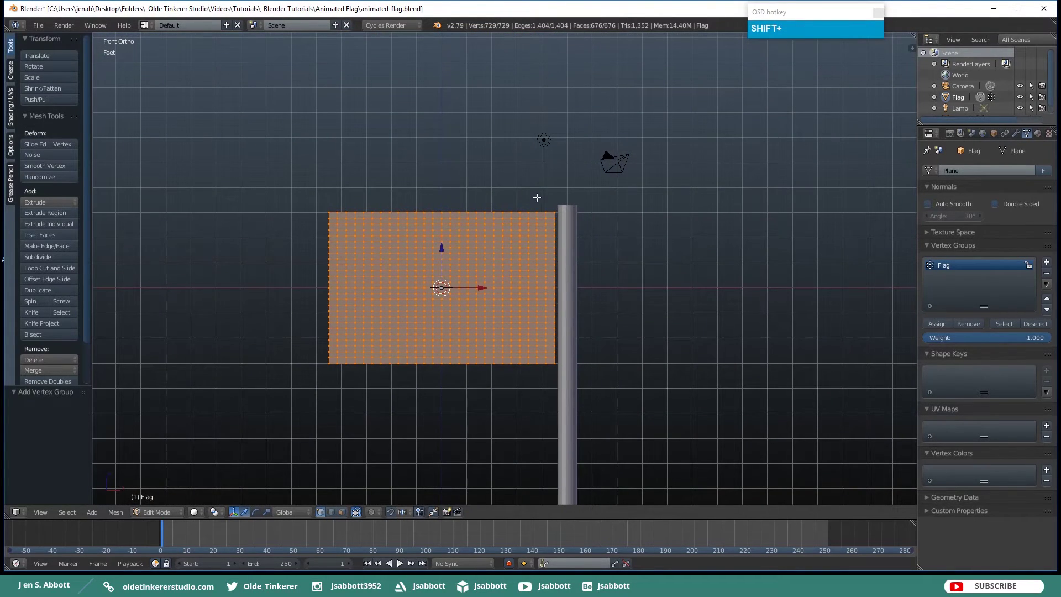
Assign the pole-side corner vertices to the Flag group and leave Edit Mode
key(shift+a)
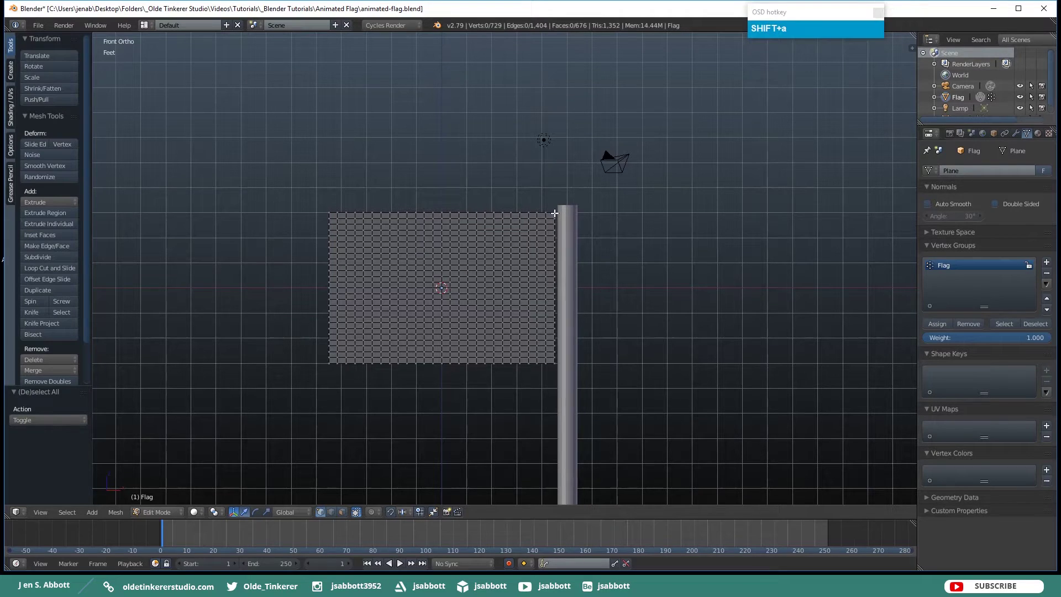
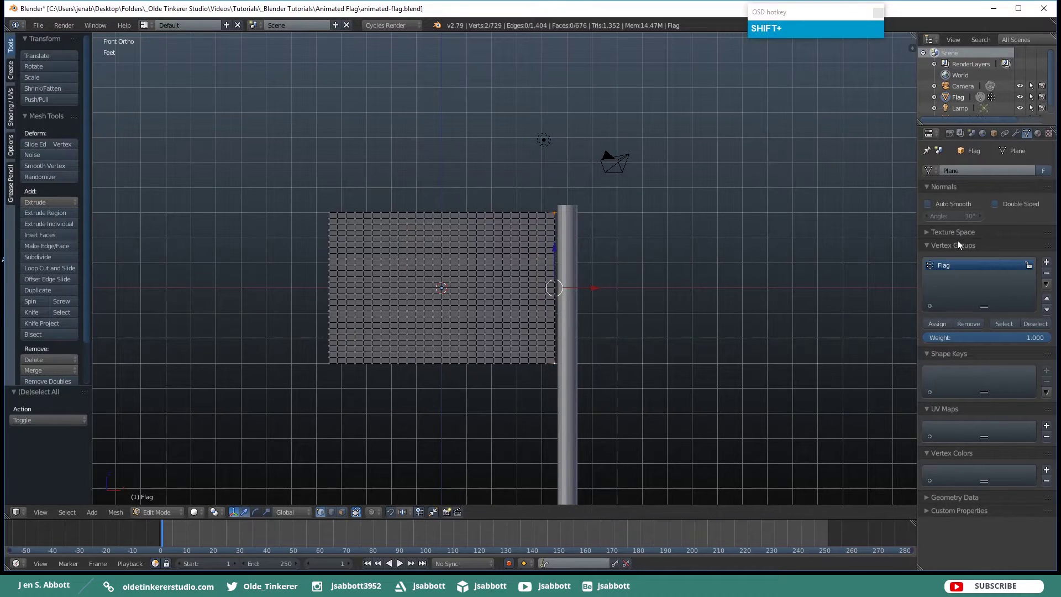
click(938, 329)
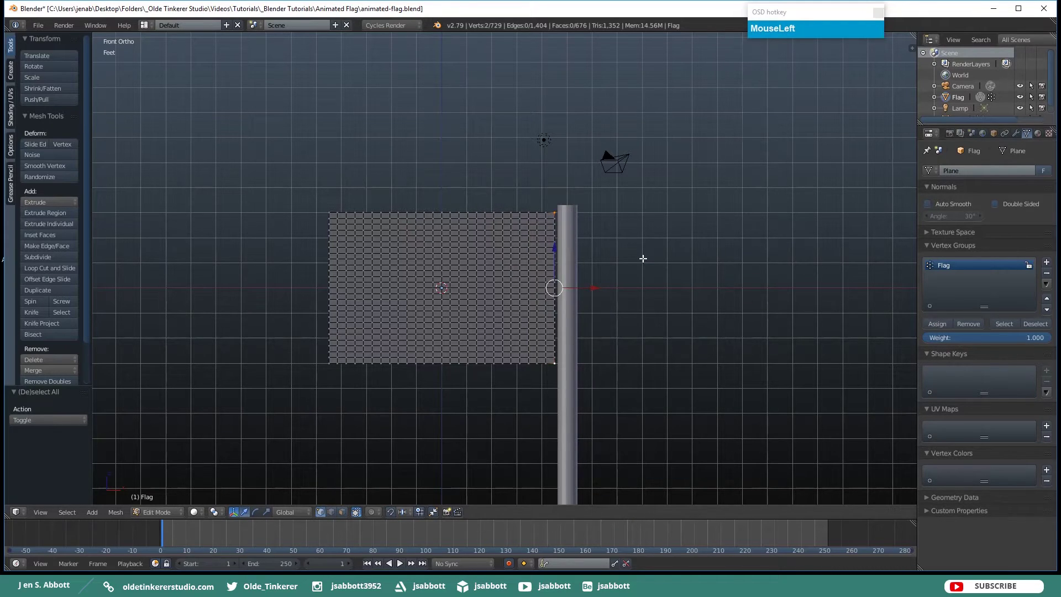
key(Tab)
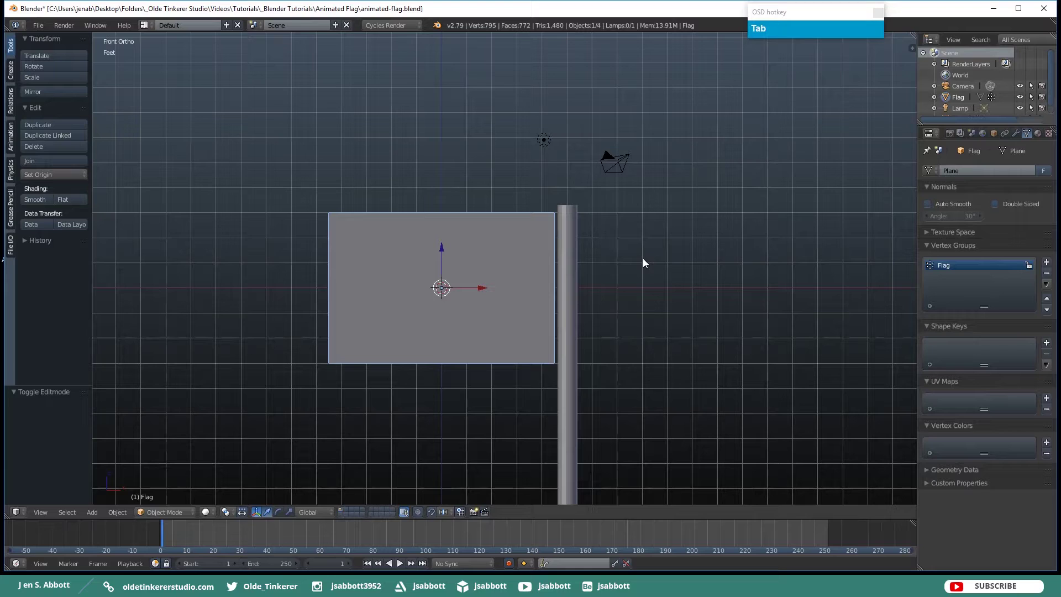
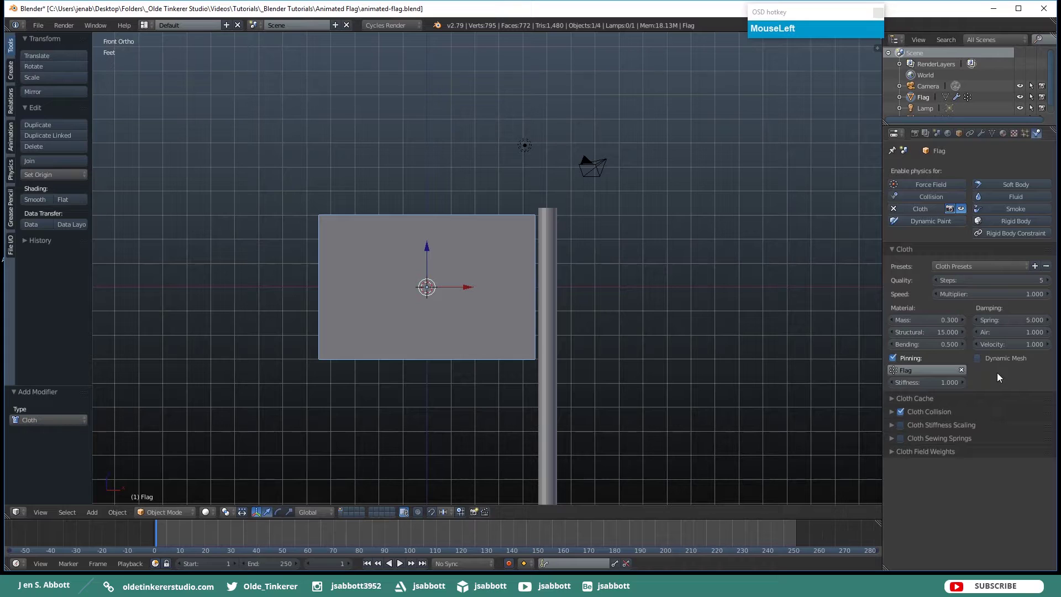
Give the pole Collision physics and play the animation to test the pinned cloth flag
right_click(548, 272)
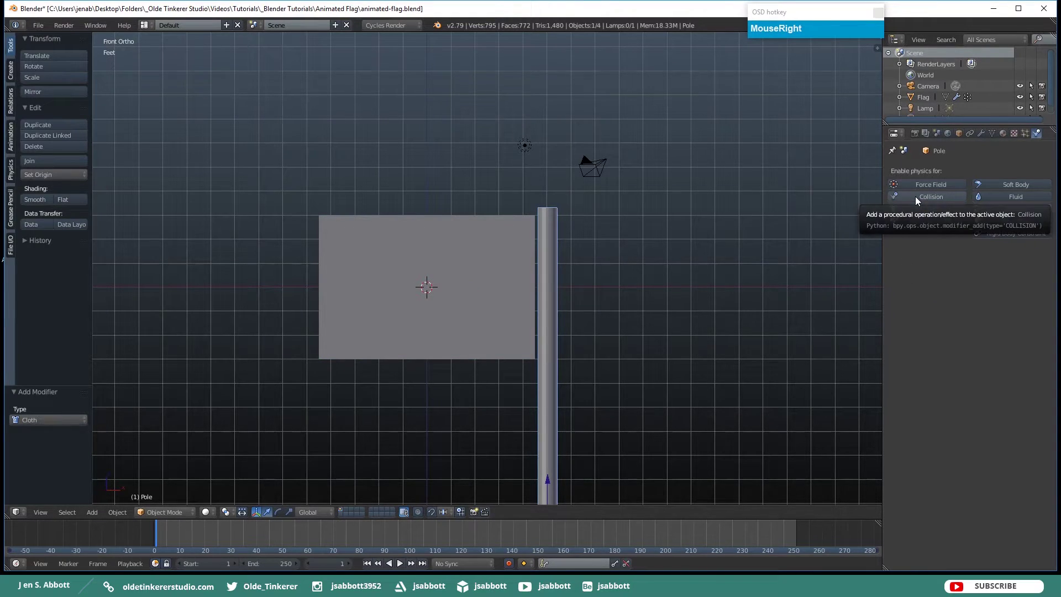
click(916, 202)
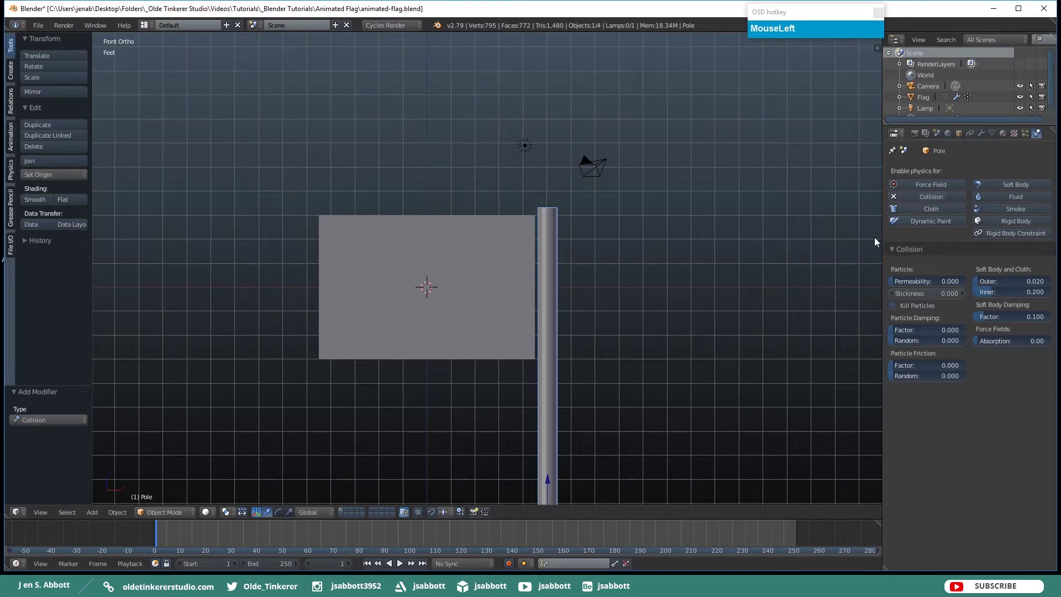
scroll(down, 3)
middle_click(623, 311)
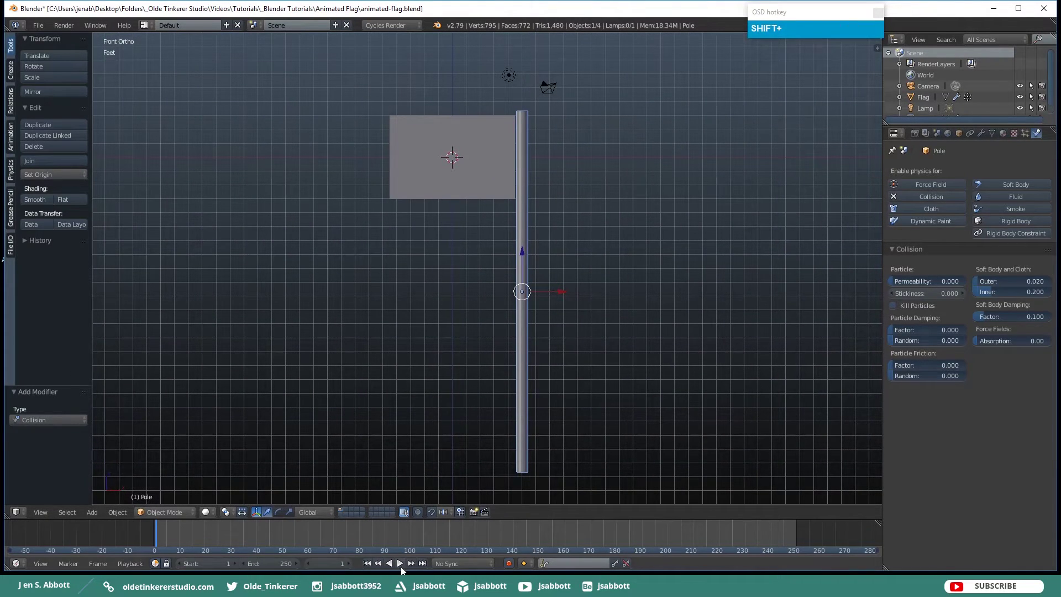
click(402, 570)
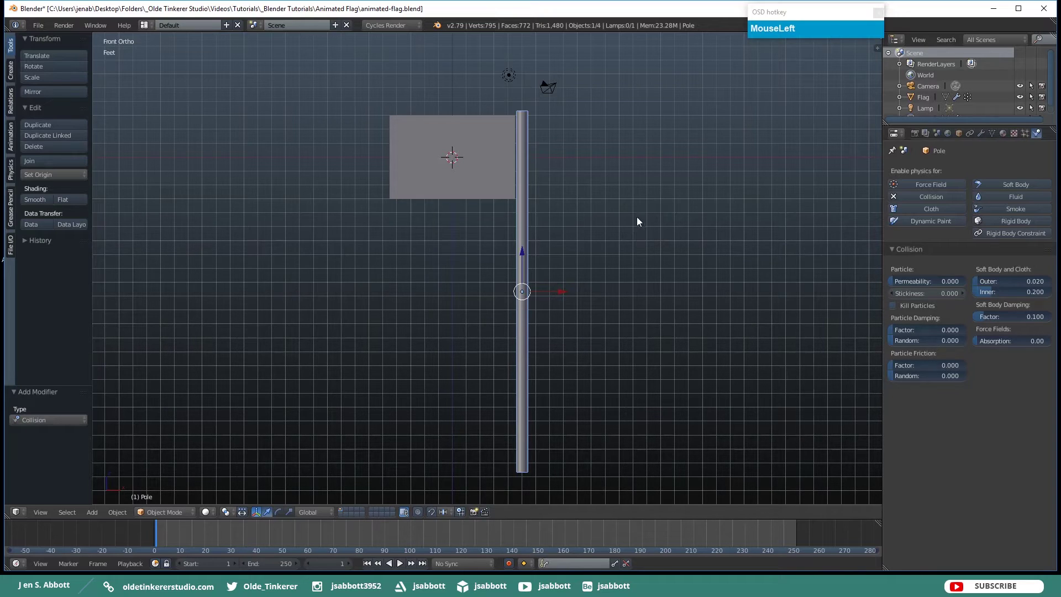
Add a material named flag to the flag and pick a bright blue colour for it
right_click(428, 144)
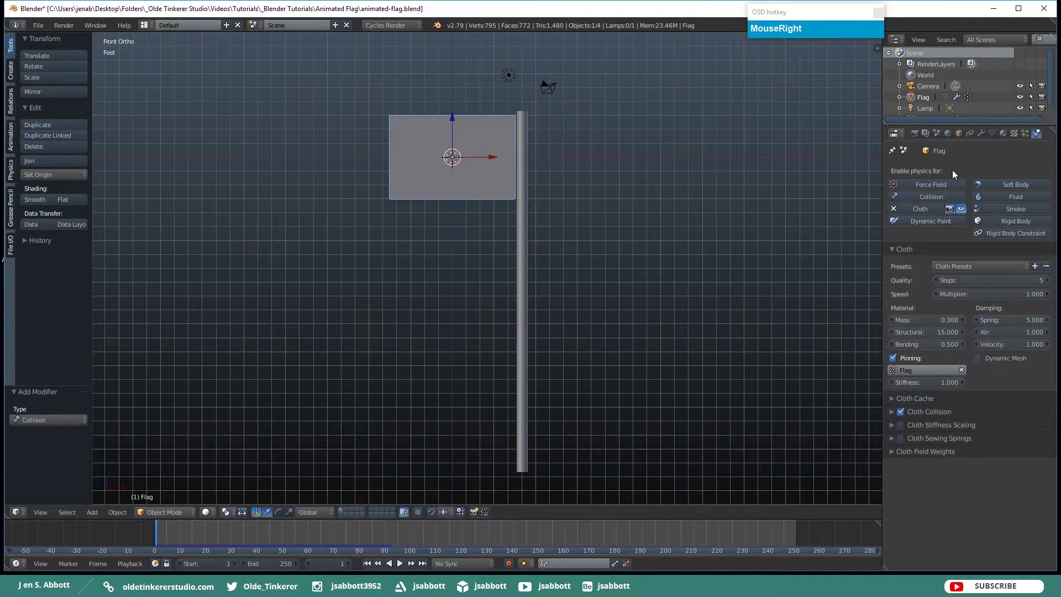
click(1006, 137)
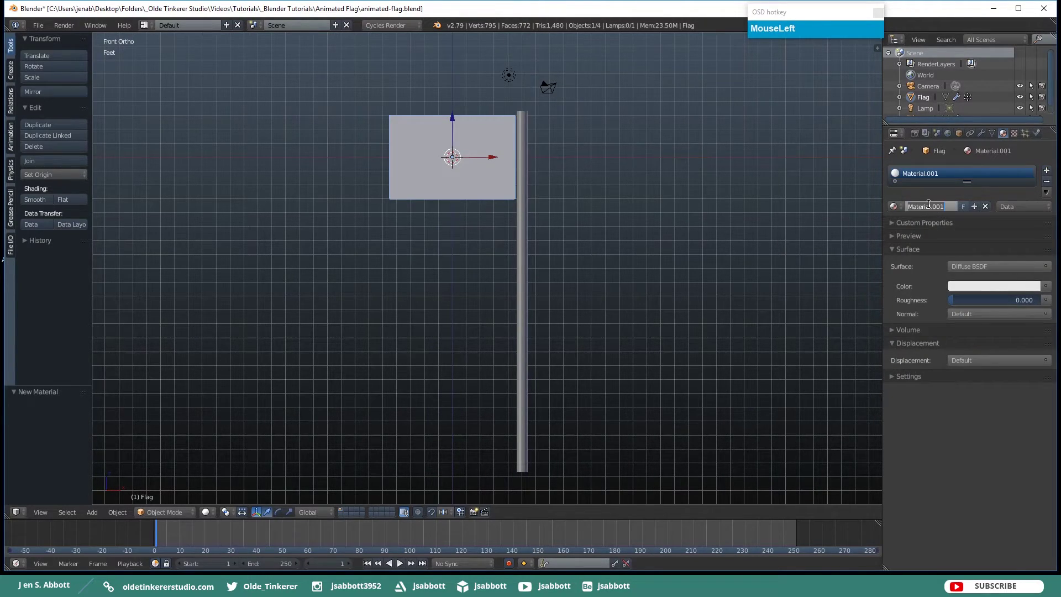
text(flag)
key(Return)
drag(972, 289, 1021, 223)
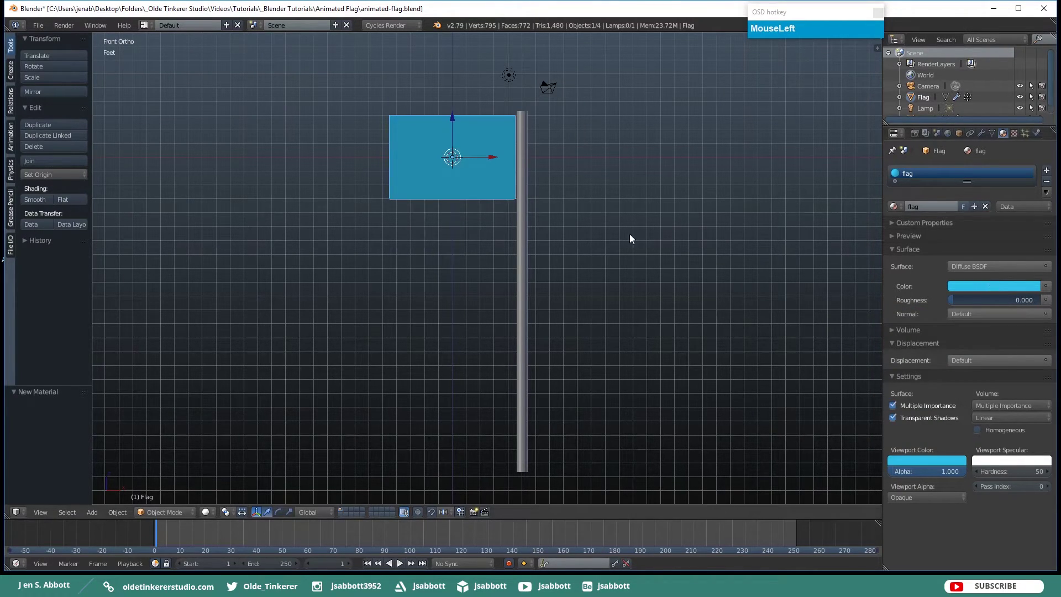
drag(526, 236, 1013, 194)
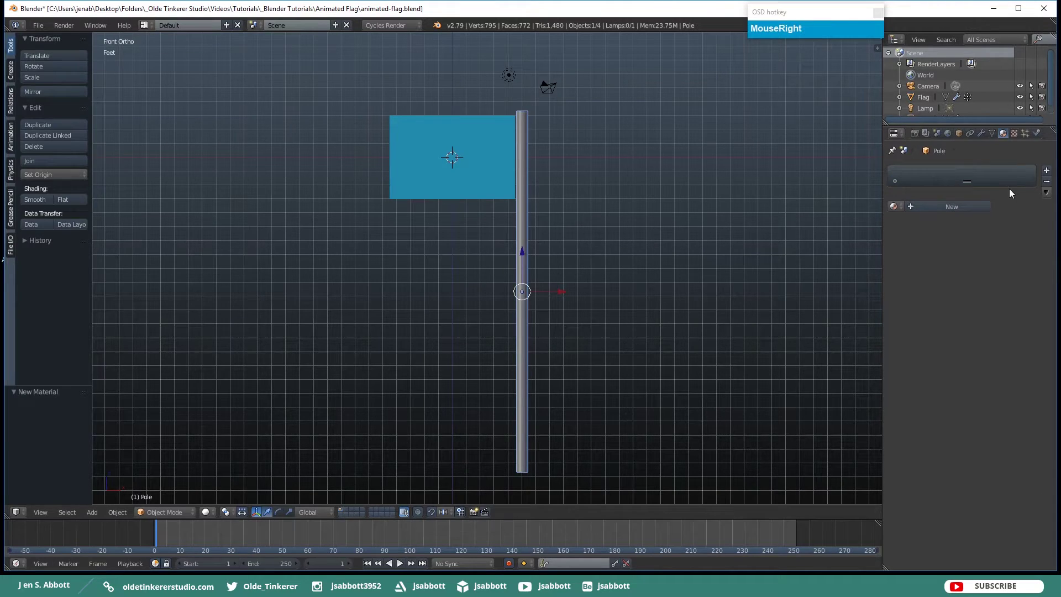
Add a material named pole to the pole with mid-grey colour A5A5A5
click(1049, 175)
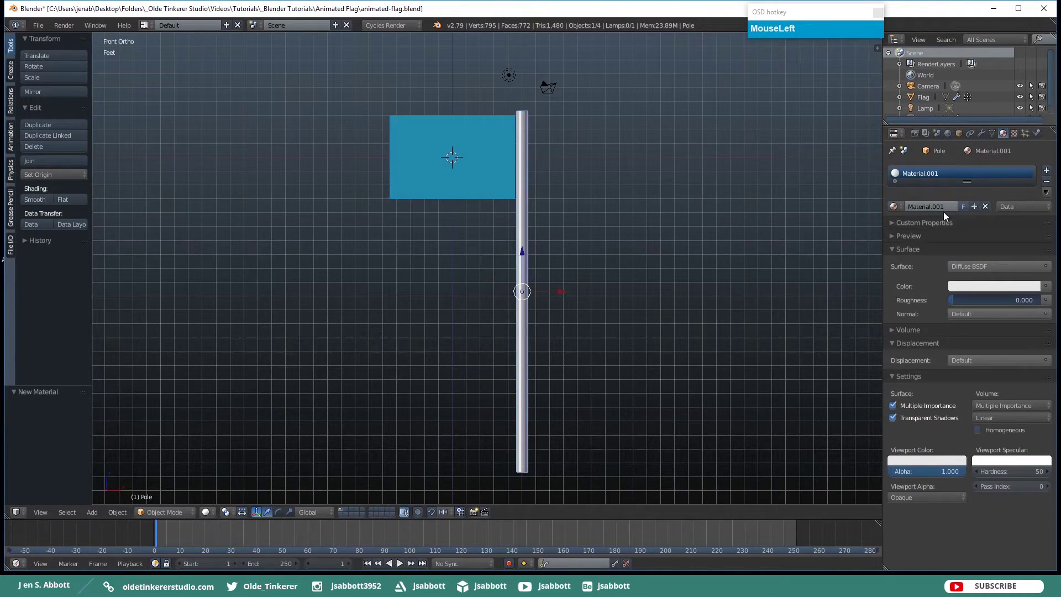
text(pole)
key(Return)
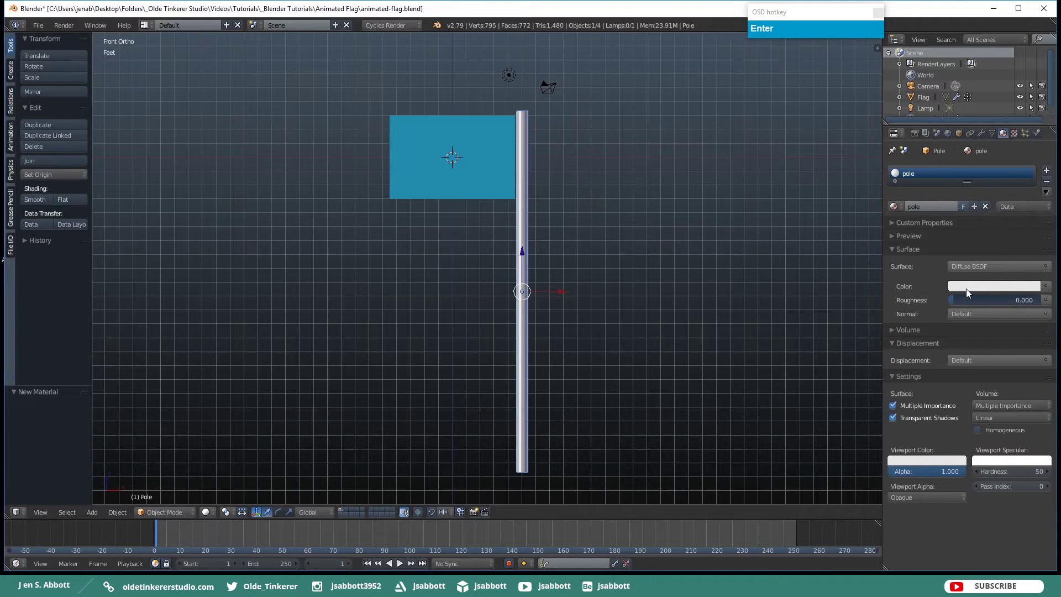
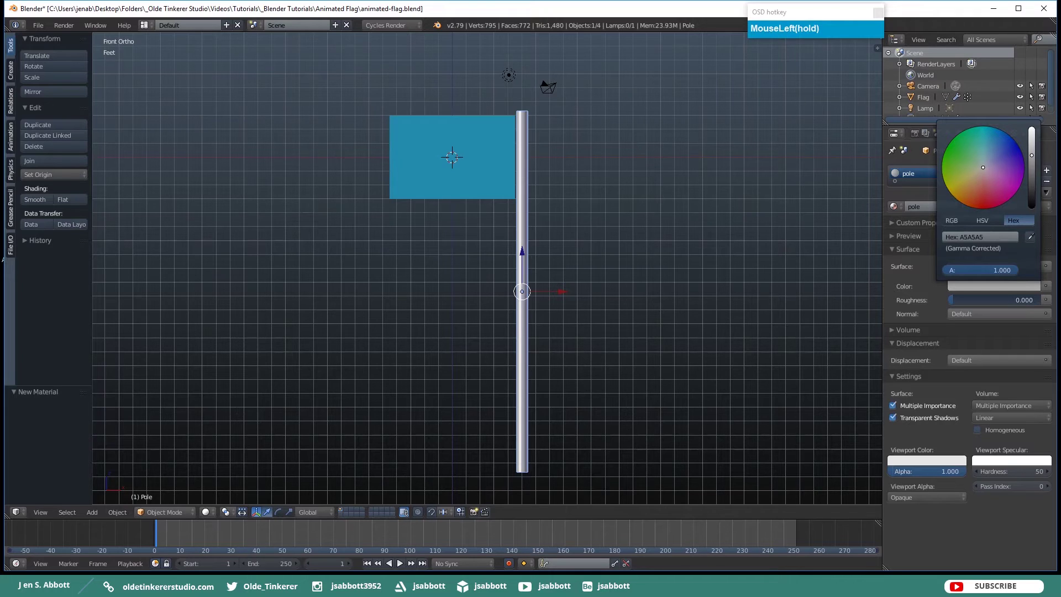
click(1035, 160)
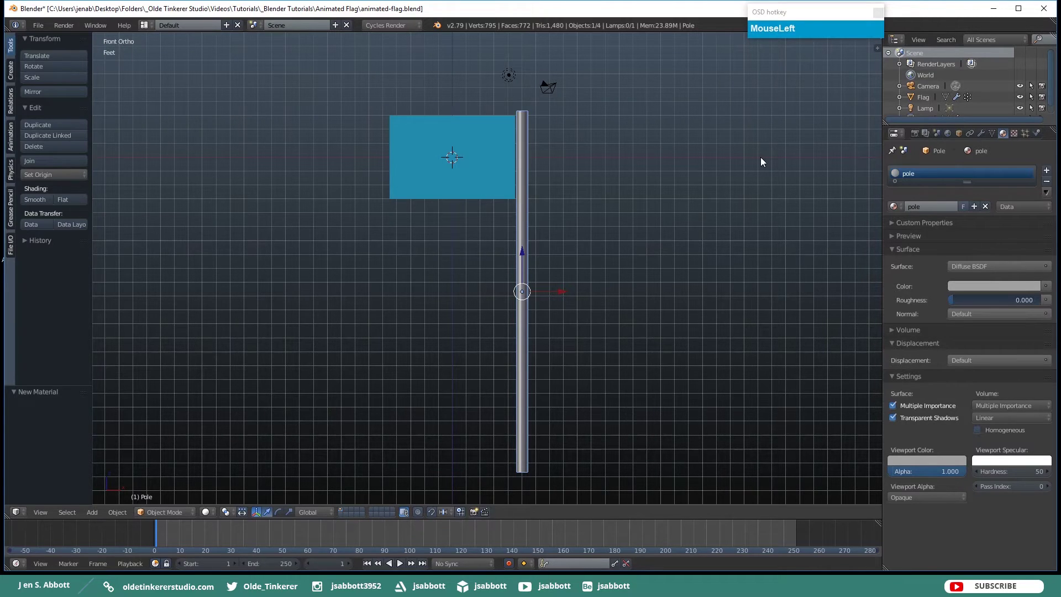
Enter the pole's Edit Mode and fit the pole material's Diffuse BSDF nodes into the Node Editor view
key(Tab)
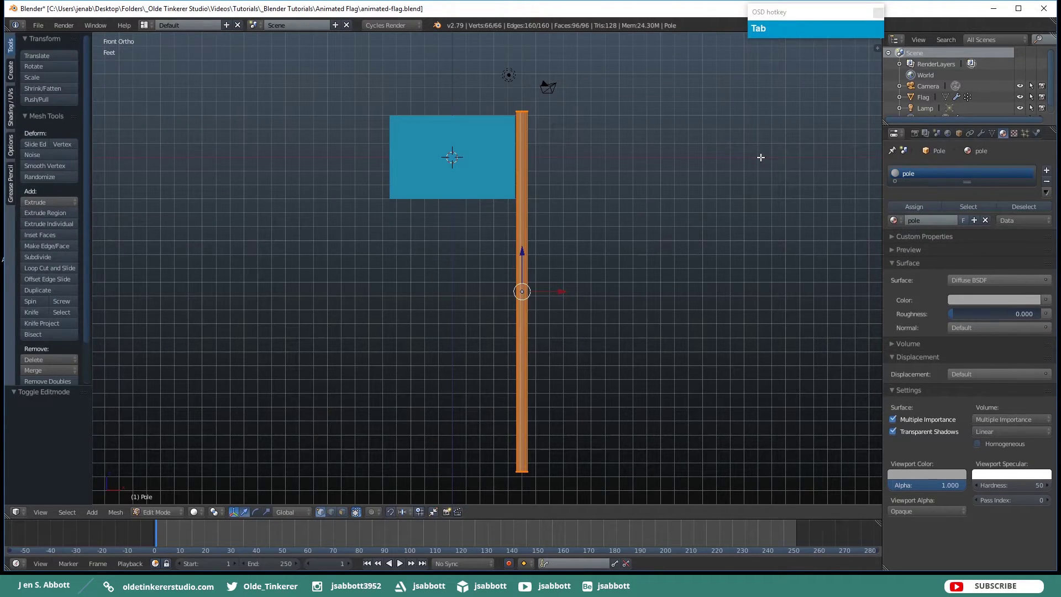
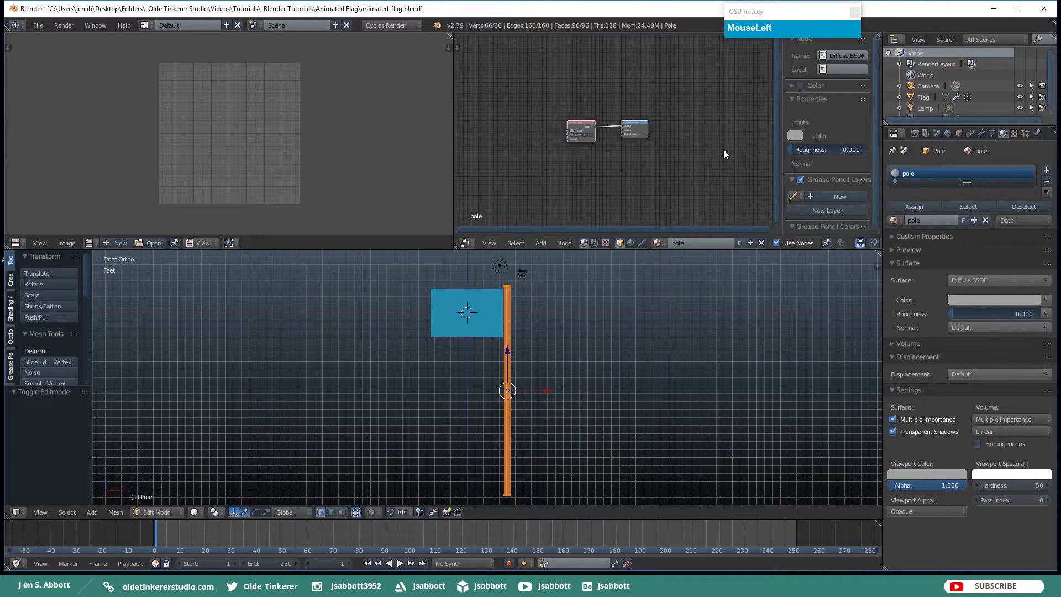
key(n)
scroll(up, 3)
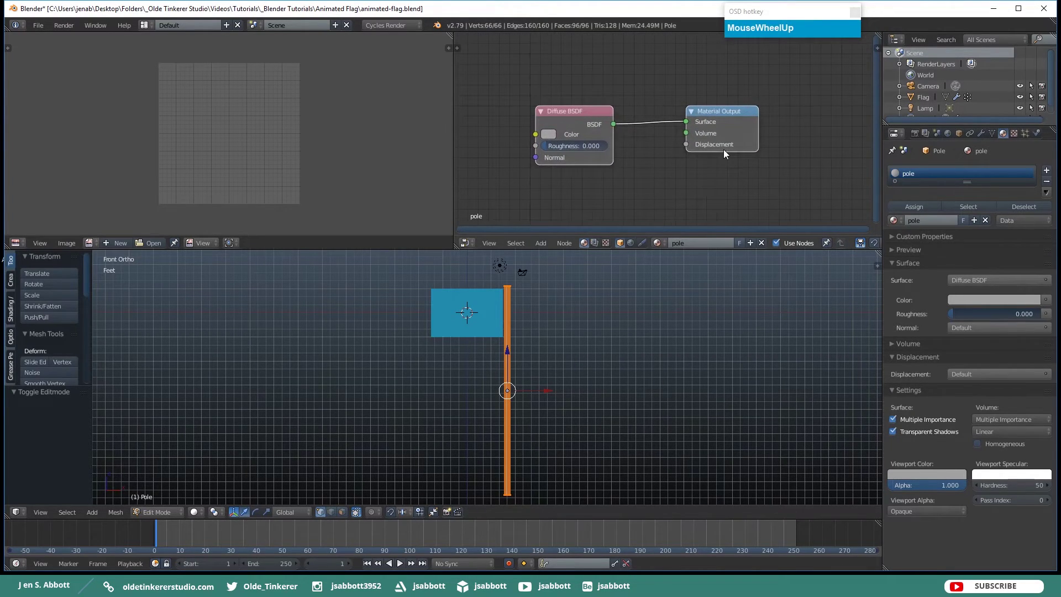
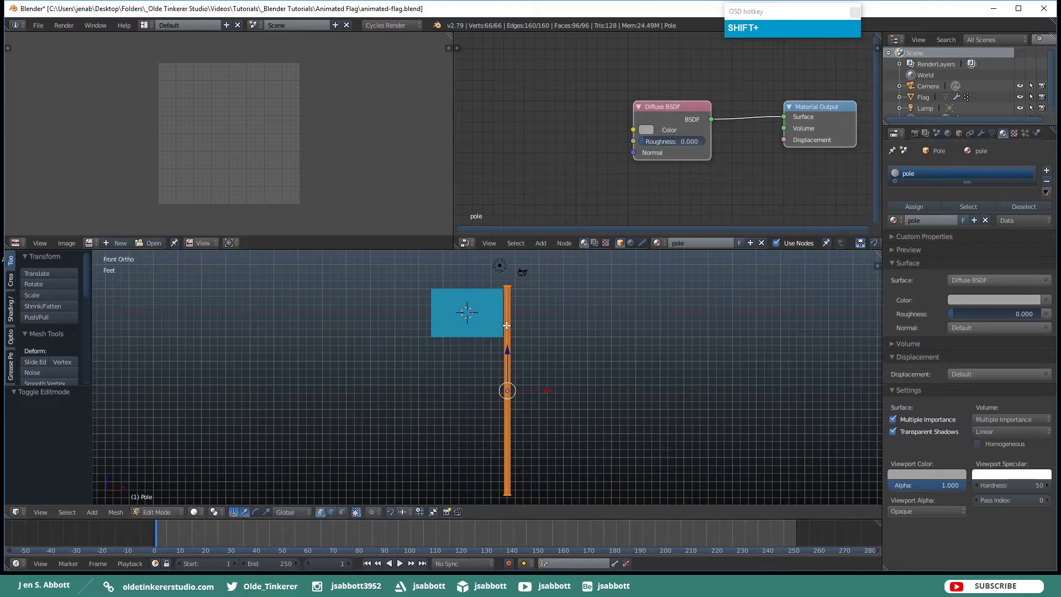
Unwrap the pole with Smart UV Project into UV islands
key(u)
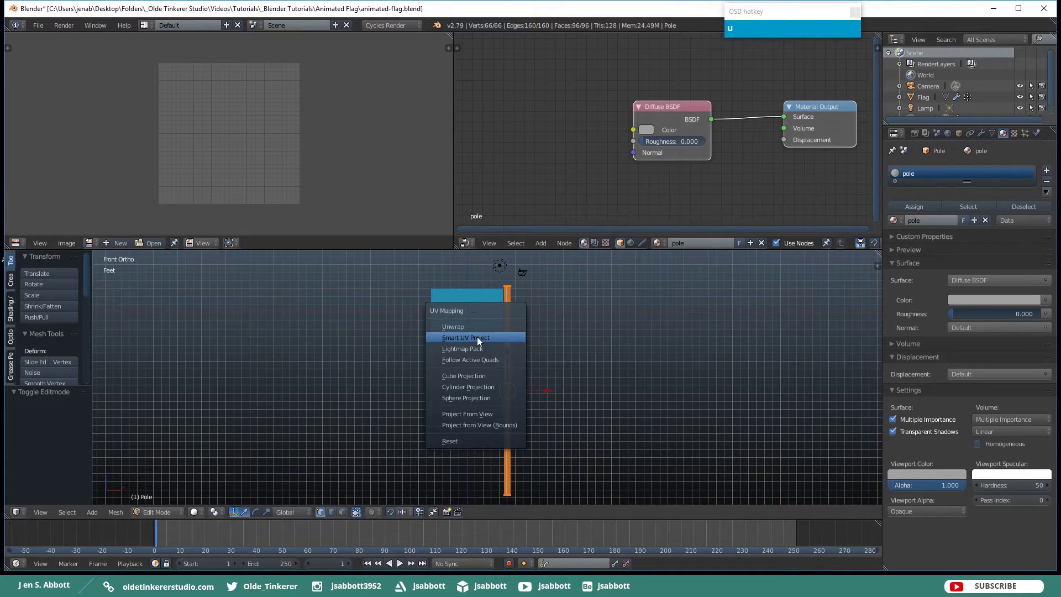
click(480, 341)
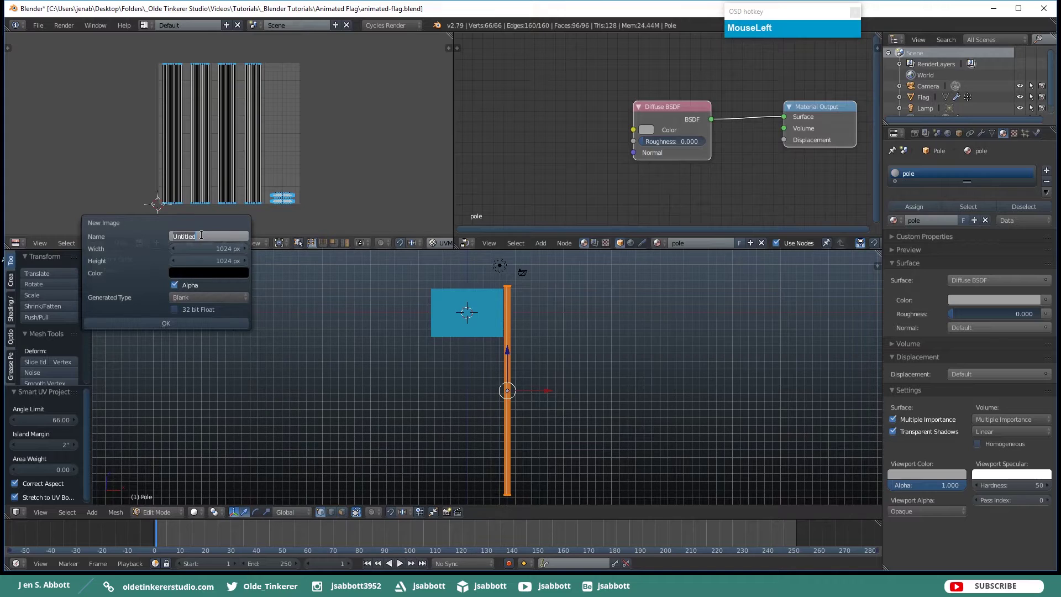
Create a new blank 1024×1024 image named pole-baked-uv over the pole's UV layout
key(p)
key(BackSpace)
text(Backspacepole)
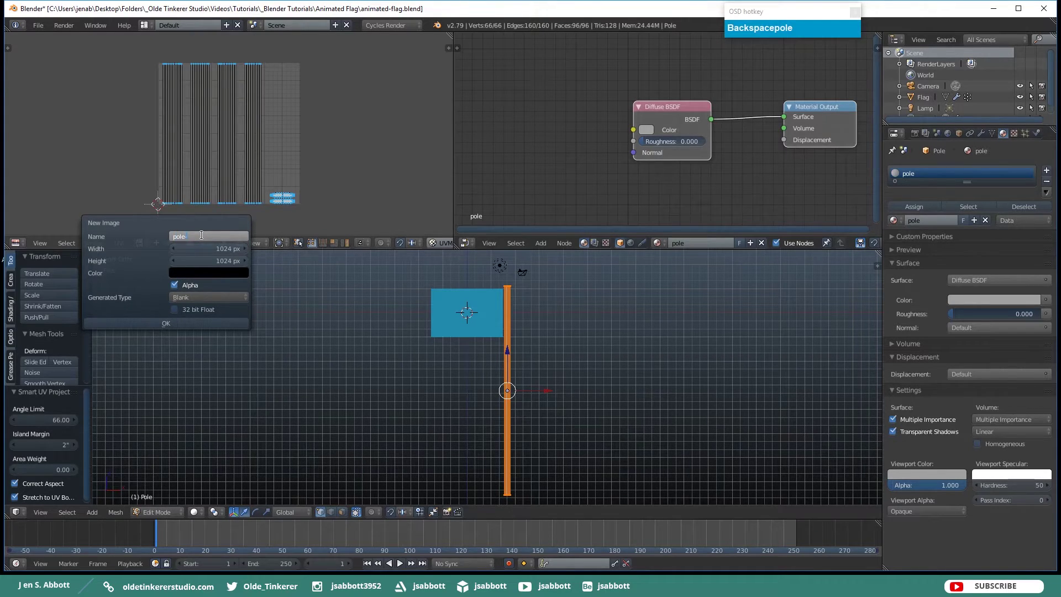
text(akeduv)
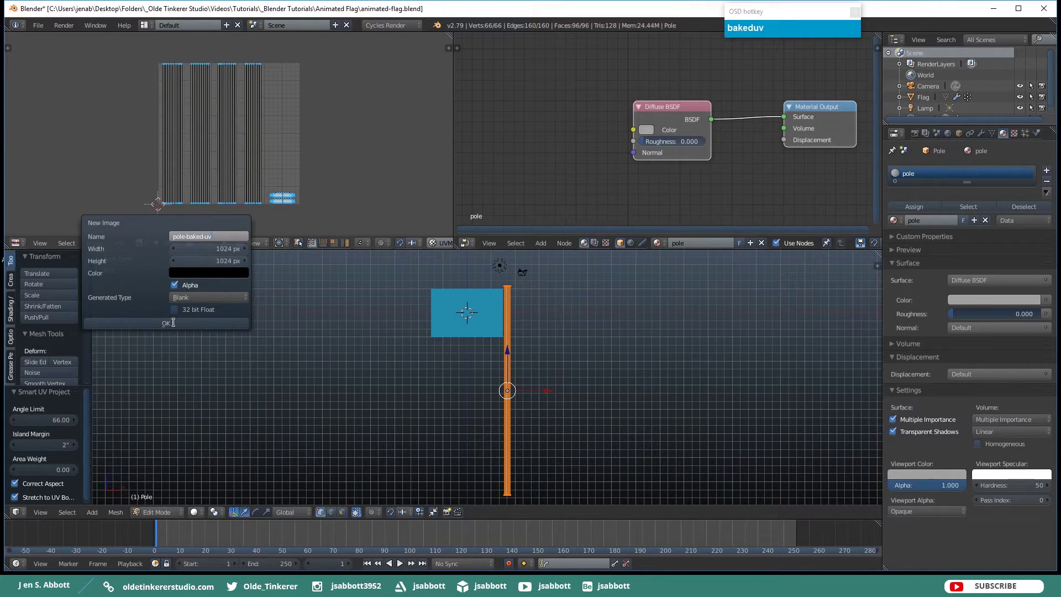
click(175, 329)
scroll(down, 3)
Add an Image Texture node for pole-baked-uv to the pole material
key(shift+a)
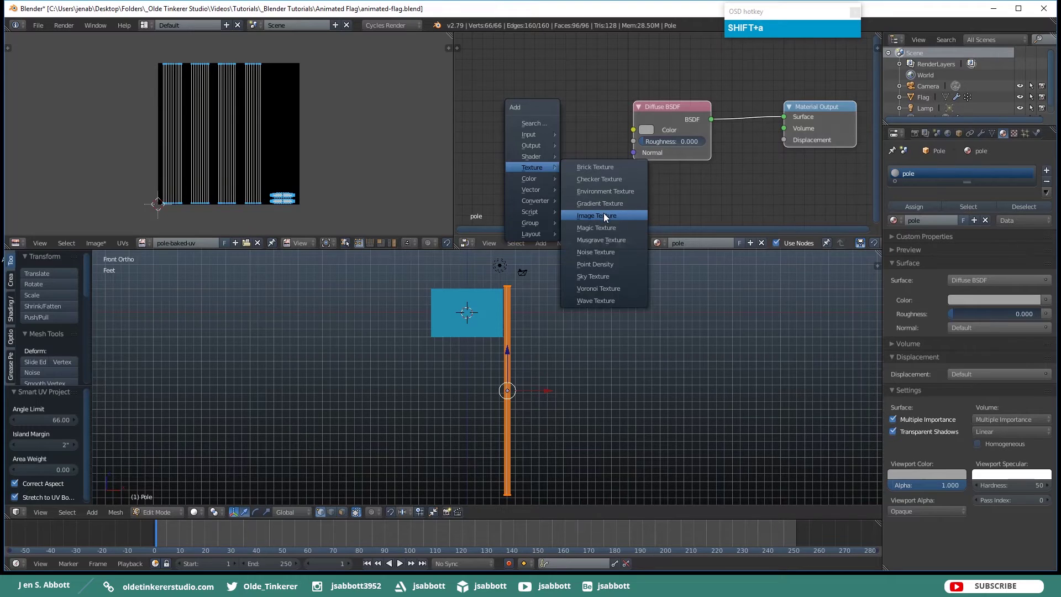
drag(607, 218, 499, 115)
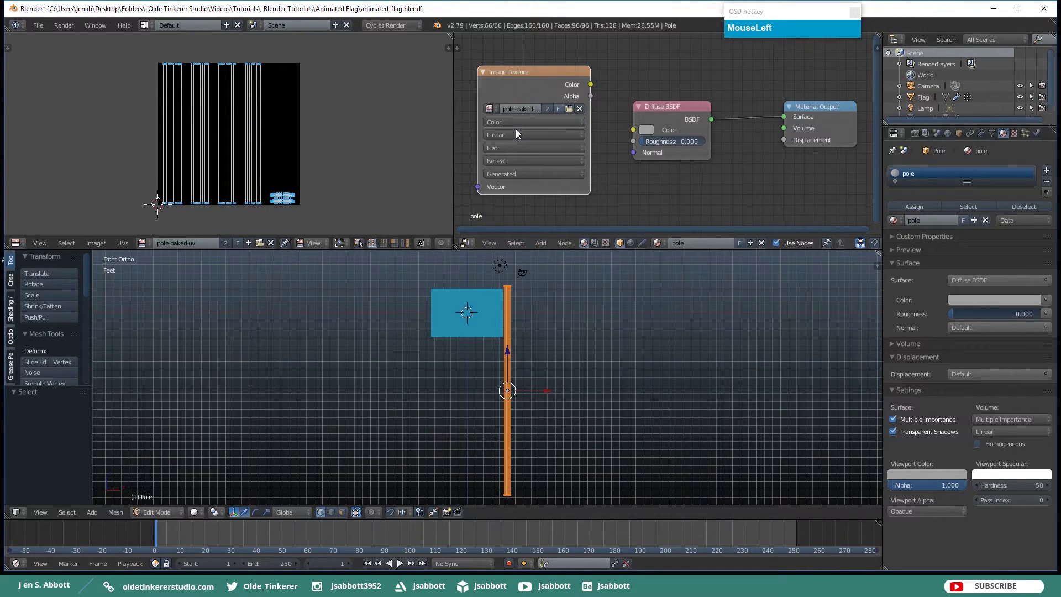
scroll(down, 3)
Bake the pole's shading into pole-baked-uv from the Render tab's Bake panel
click(571, 15)
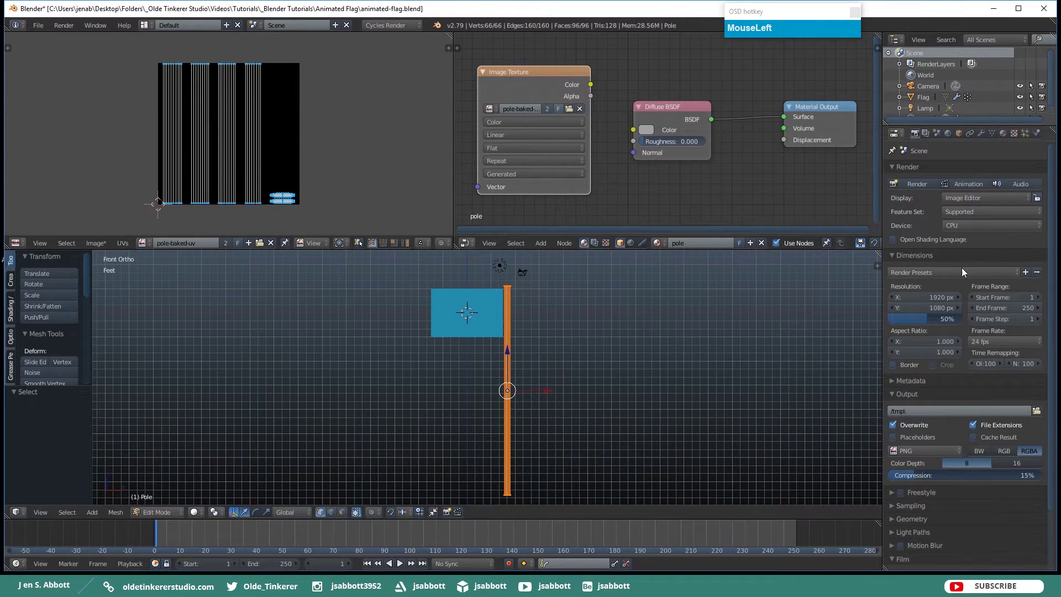
scroll(down, 3)
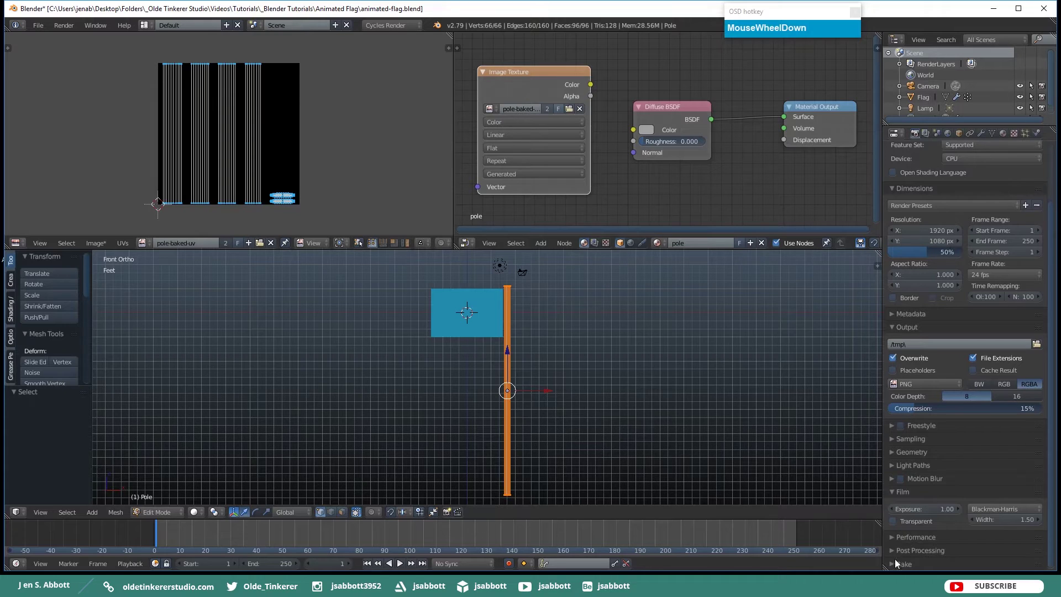
click(897, 567)
scroll(down, 3)
drag(939, 456, 941, 116)
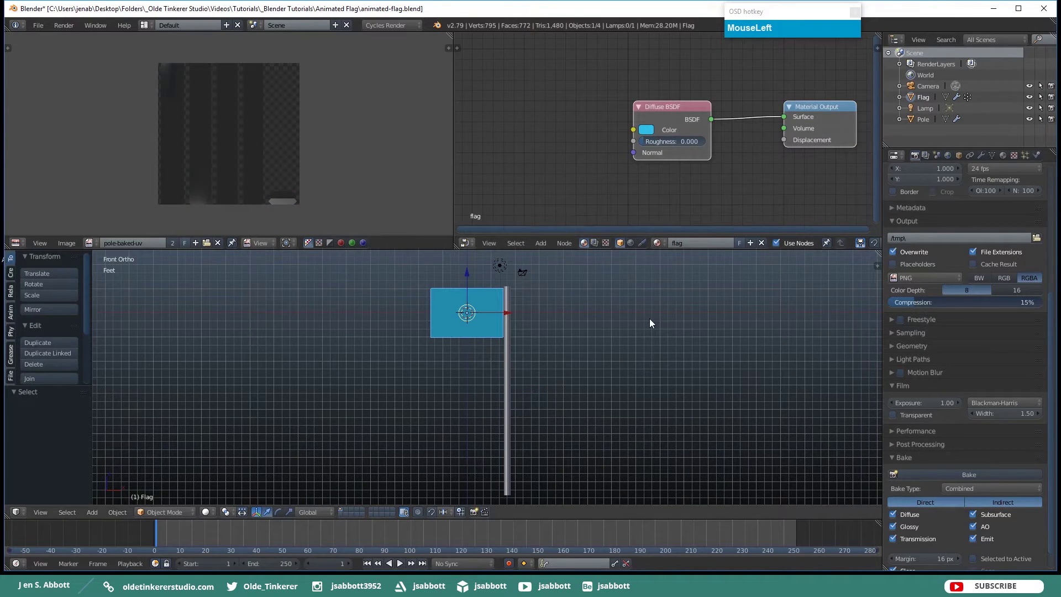
Unwrap the flag into new image flag-baked-uv and add an Image Texture node to its material
key(Tab)
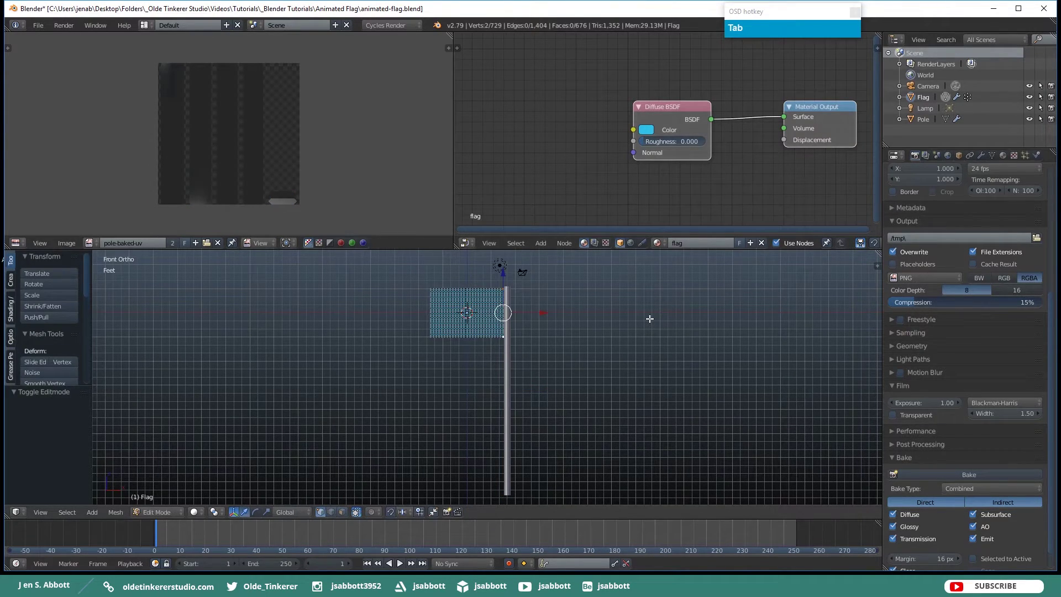
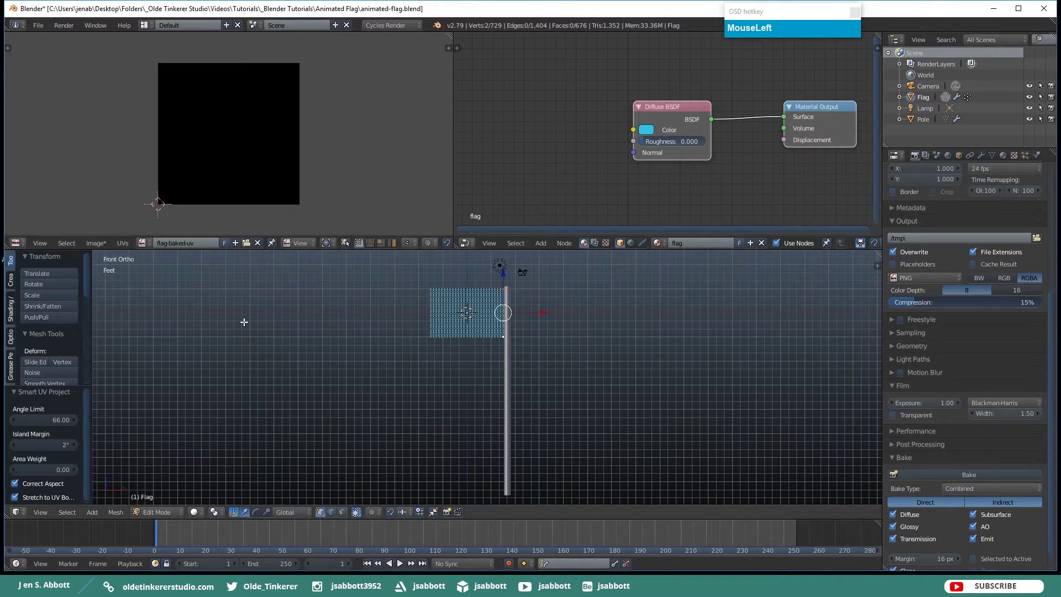
key(shift+a)
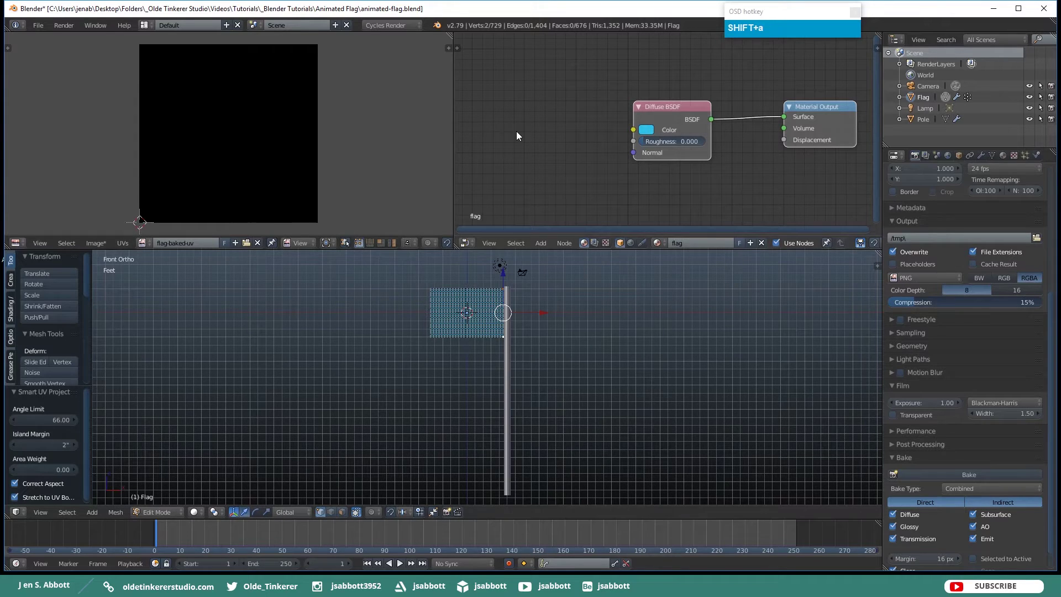
key(shift+a)
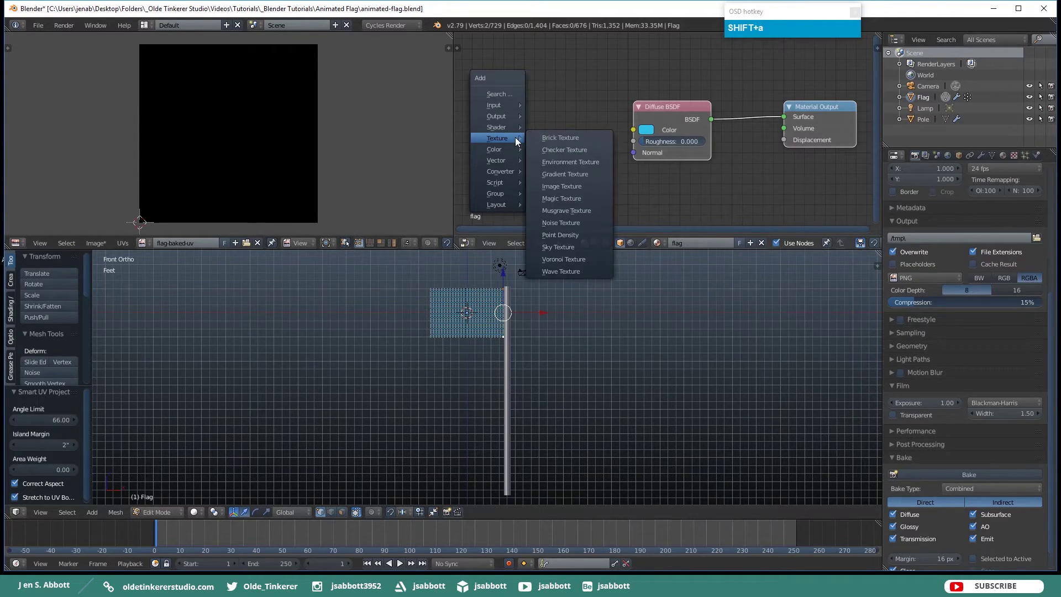
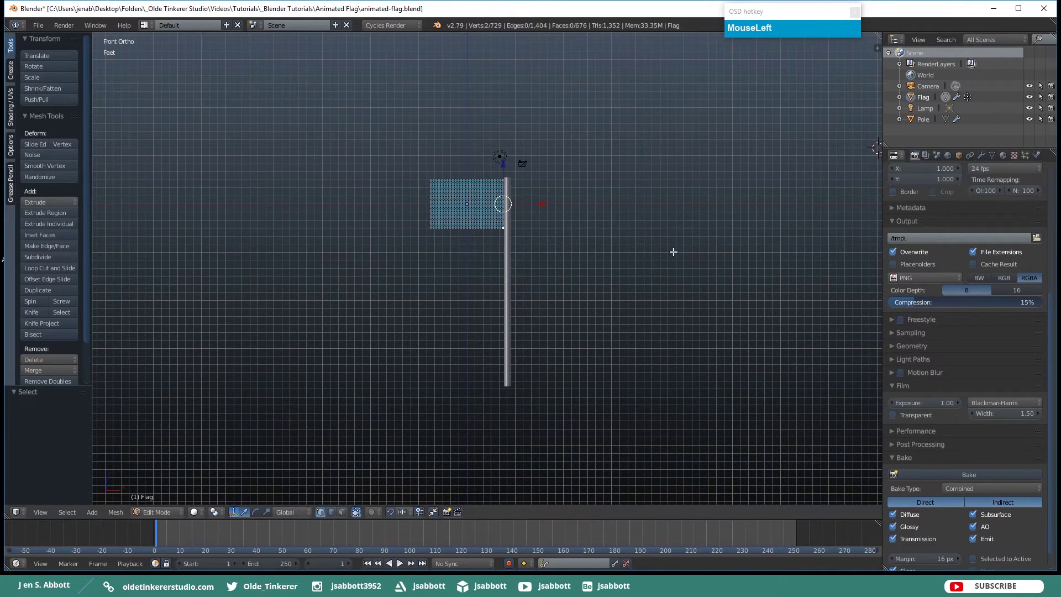
Snap the cursor to the world centre, leave the flag's Edit Mode and deselect everything
key(shift+s)
click(668, 256)
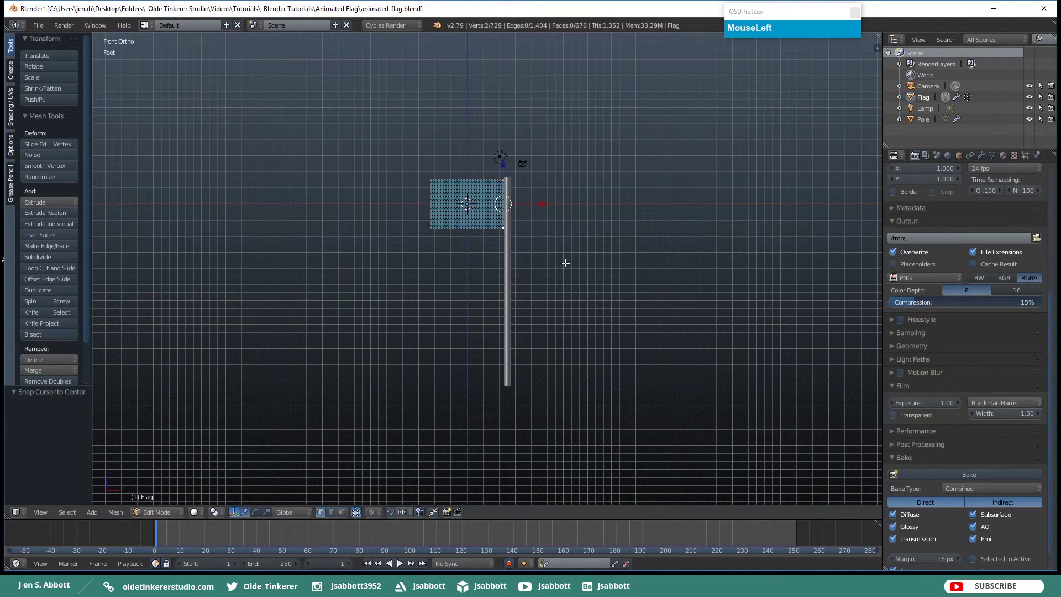
key(Tab)
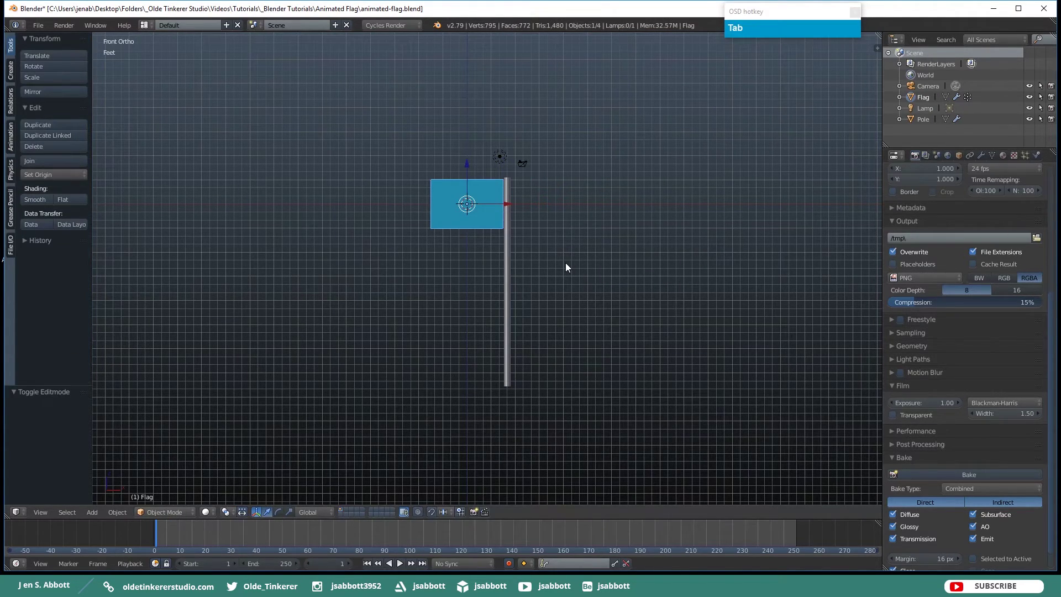
key(a)
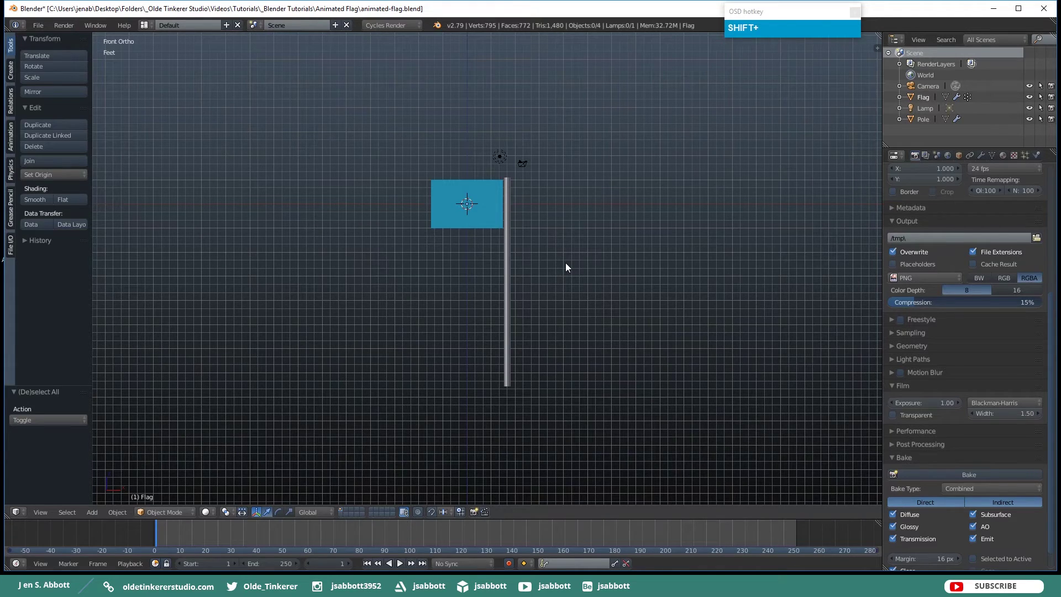
Add a wind force field named Field to the scene
key(shift+a)
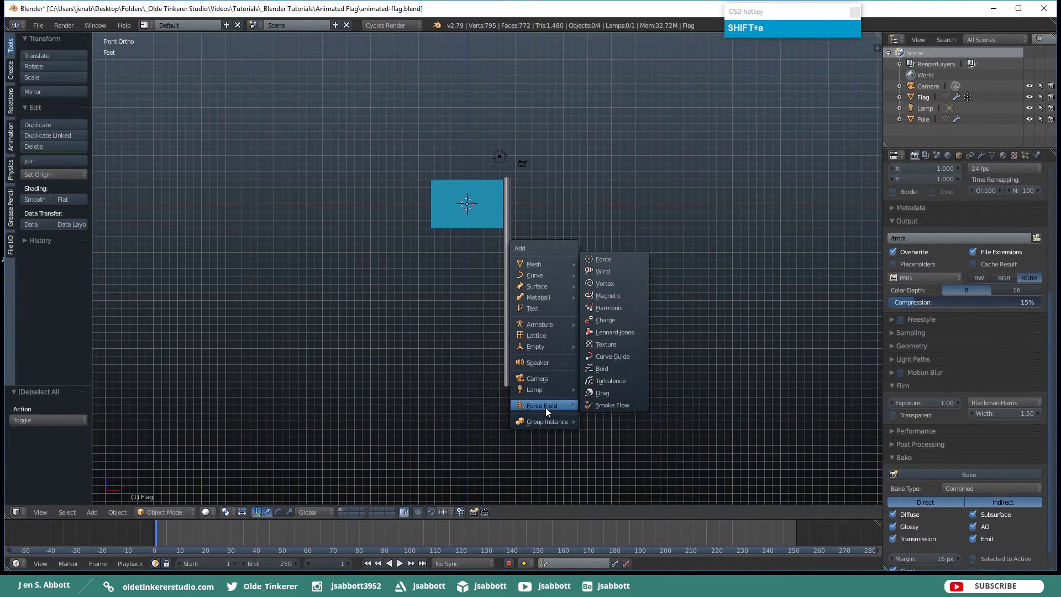
drag(620, 277, 673, 243)
scroll(up, 3)
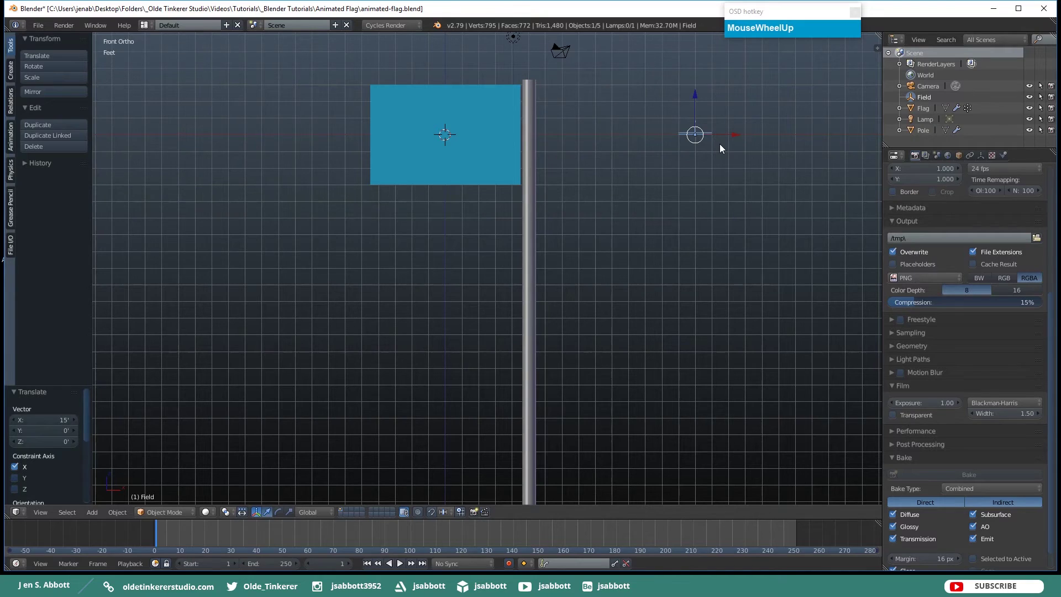
Rotate the wind field -90° about Y and move it beside the pole facing the flag
key(ctrl+z)
key(r)
key(y)
key(KP_9)
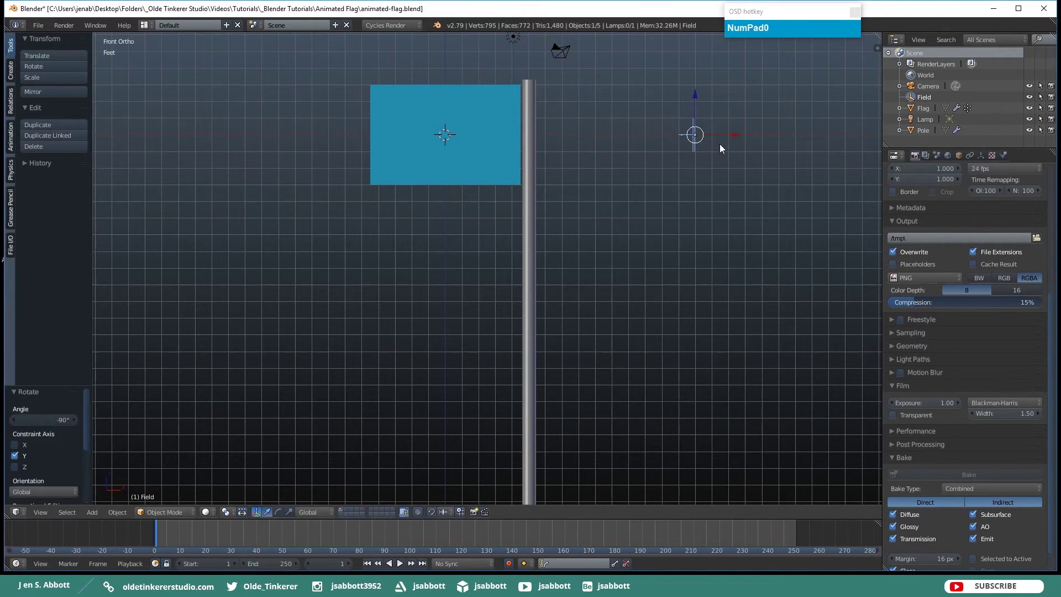
drag(740, 135, 603, 142)
scroll(up, 3)
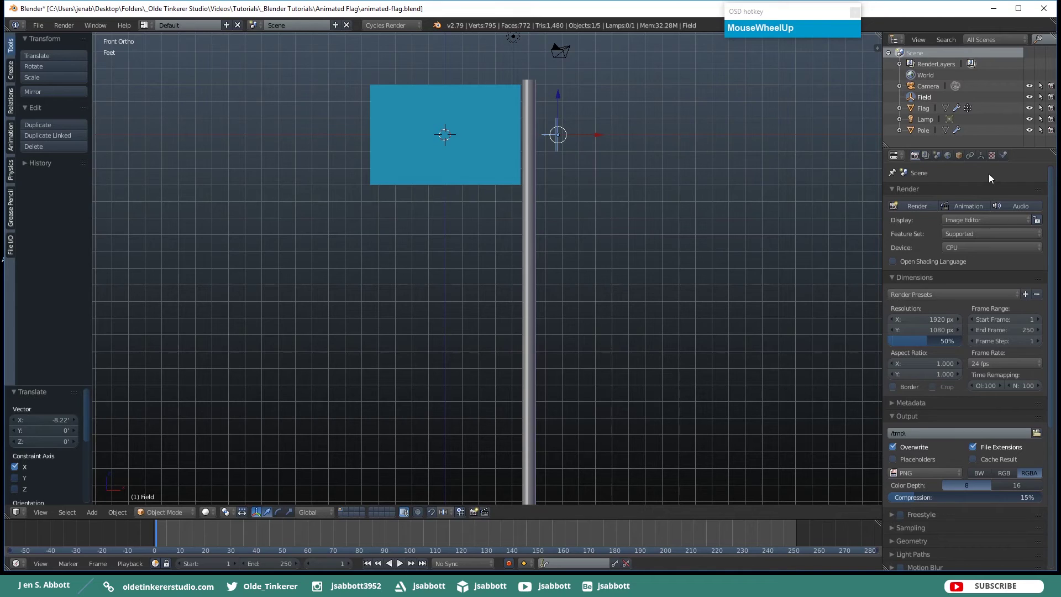
Set the wind Strength to 1000 in the Physics tab and play to test it
click(1008, 158)
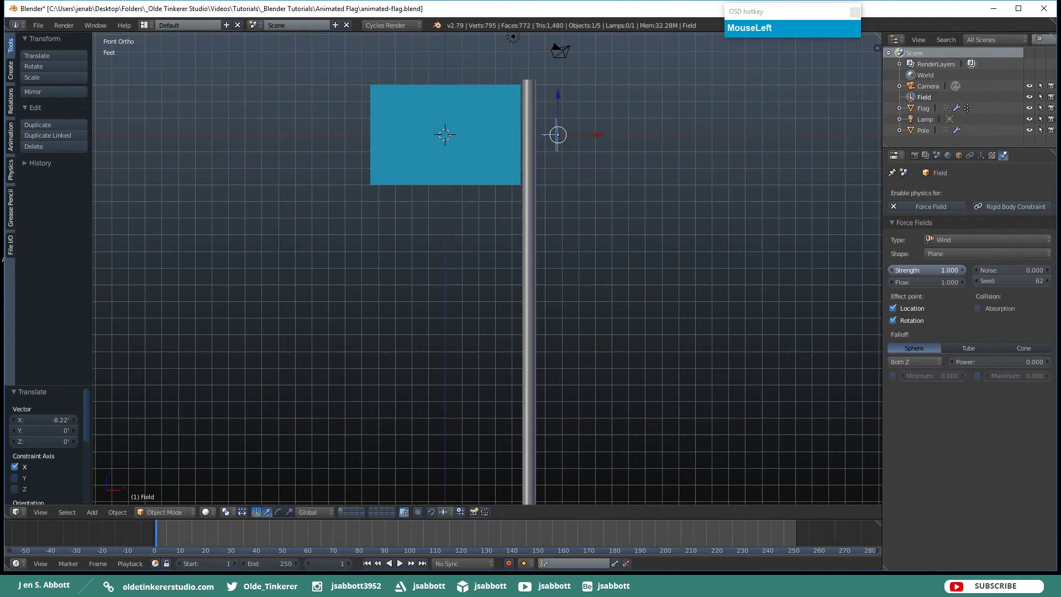
key(KP_1)
key(KP_0)
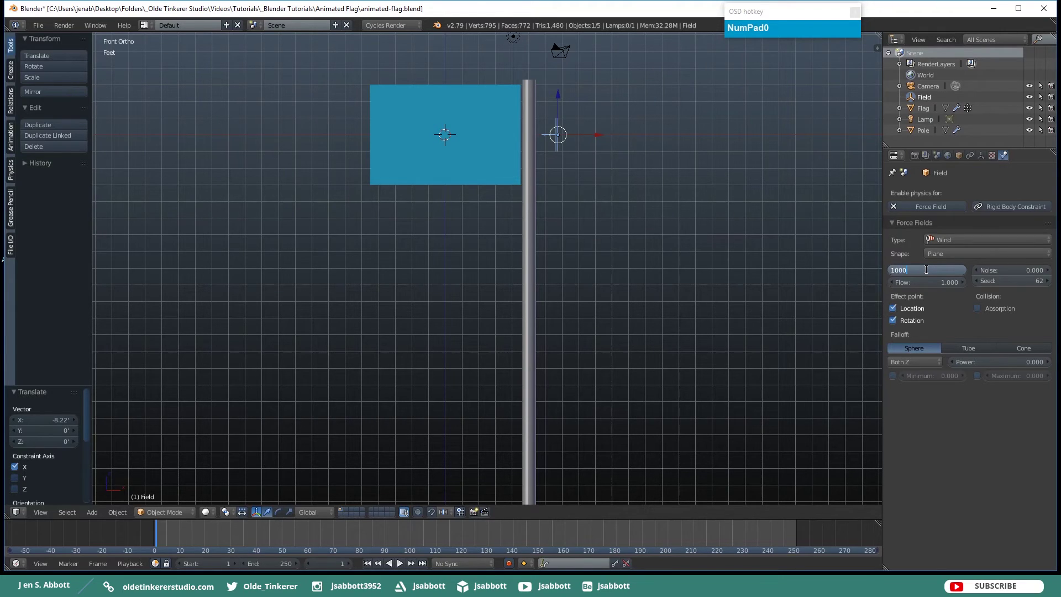
scroll(up, 3)
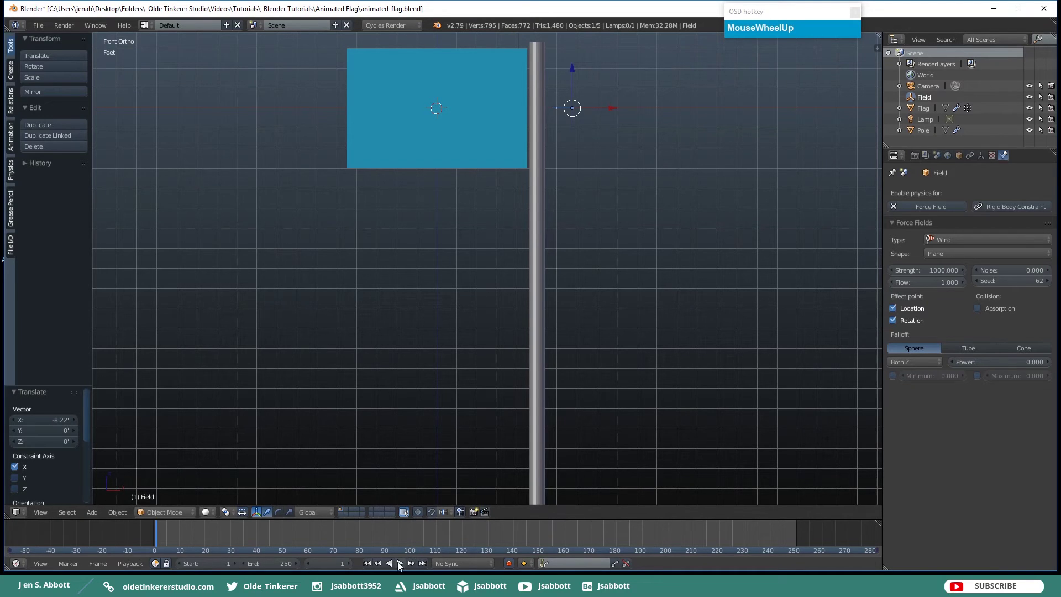
click(401, 566)
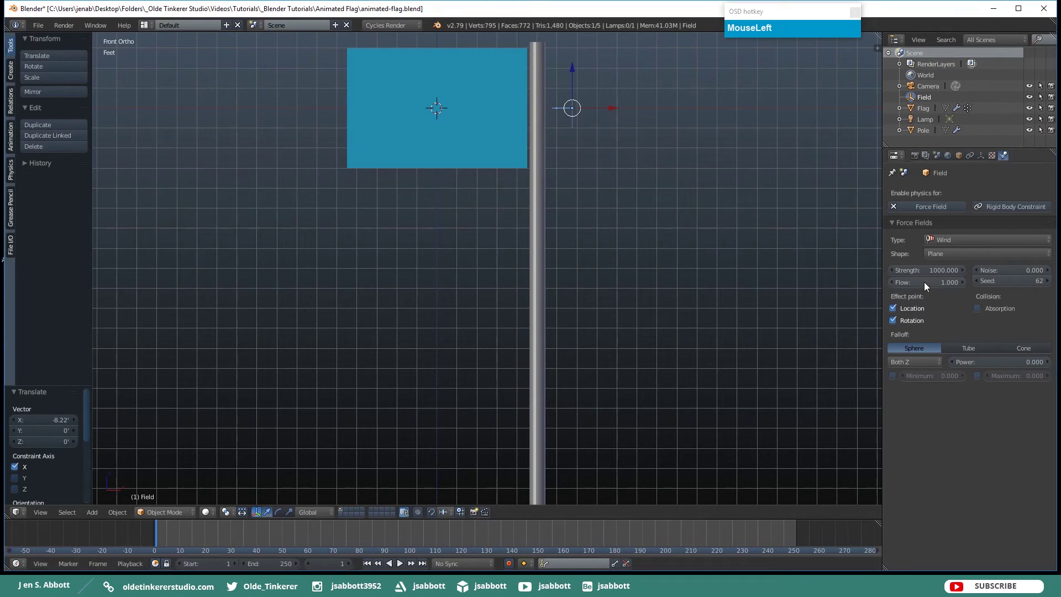
Lower the wind Strength to 500 and play again so the flag billows beside the pole
key(KP_5)
key(KP_0)
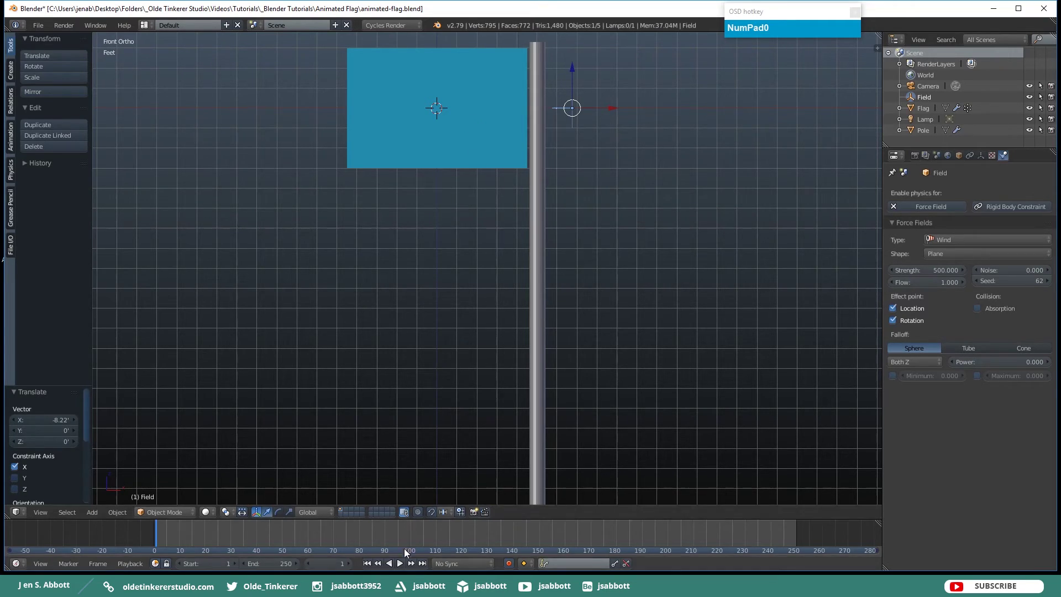
click(402, 570)
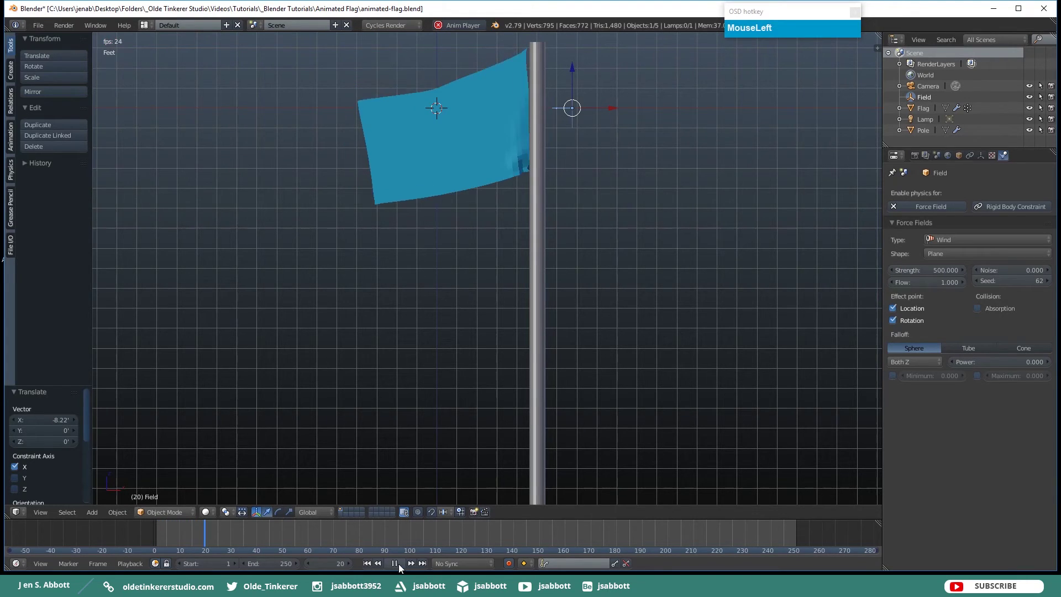